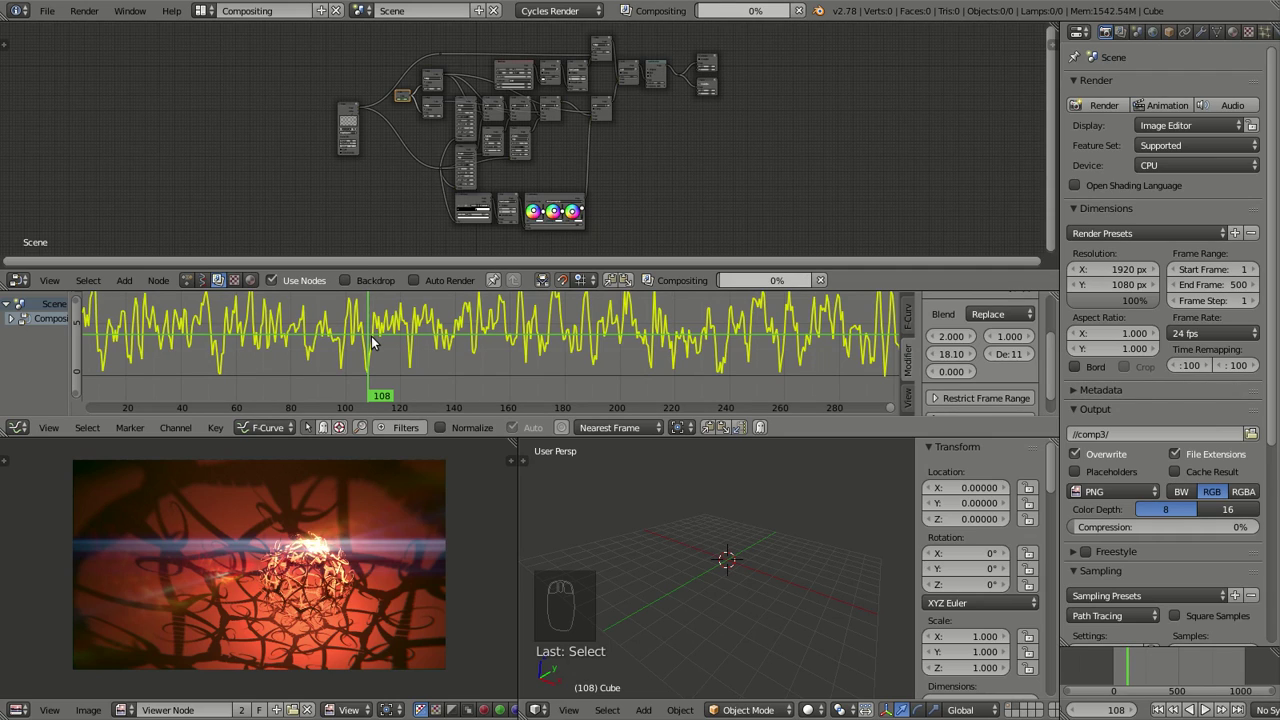
# - Frame the whole noisy glare curve from frame 0 onward in the Graph Editor
pyautogui.moveTo(374, 340); pyautogui.dragTo(54, 12)
pyautogui.click(54, 12)
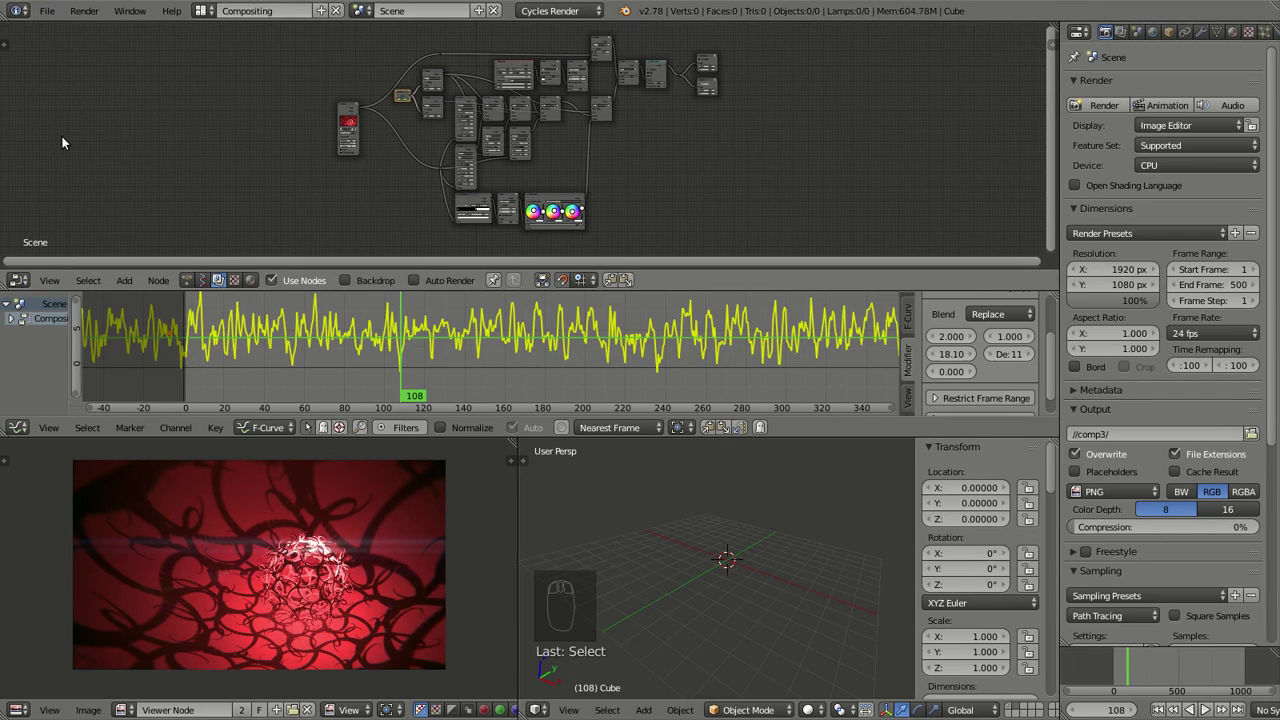
pyautogui.moveTo(1186, 507); pyautogui.dragTo(1115, 437)
pyautogui.click(1115, 437)
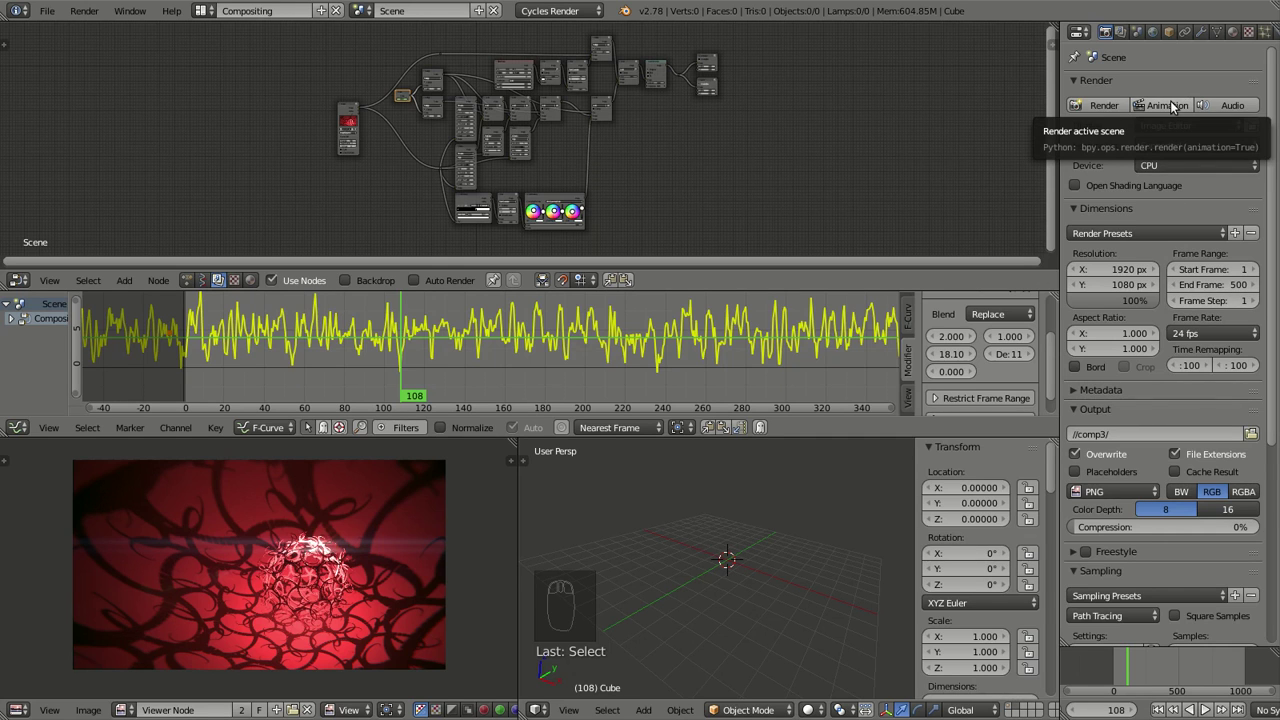
# - Render the full 500-frame animation through the compositor and view the result
pyautogui.click(1178, 105)
pyautogui.middleClick(597, 172)
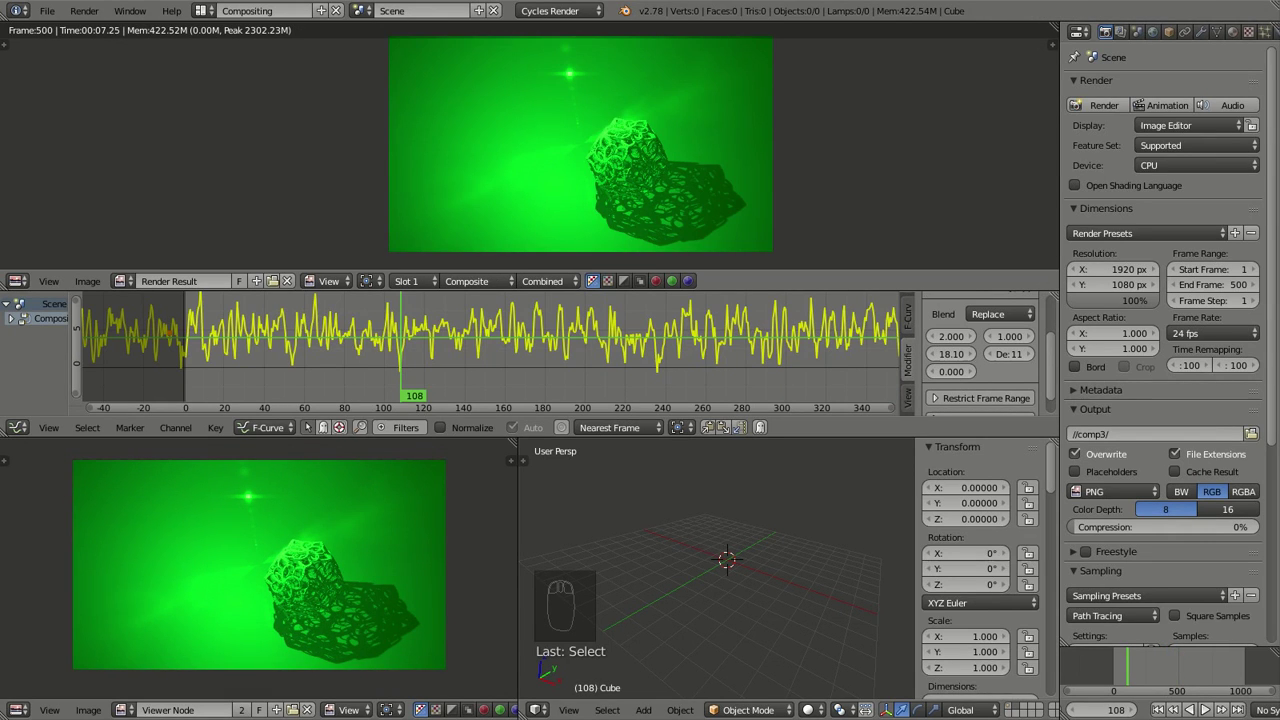
pyautogui.click(206, 18)
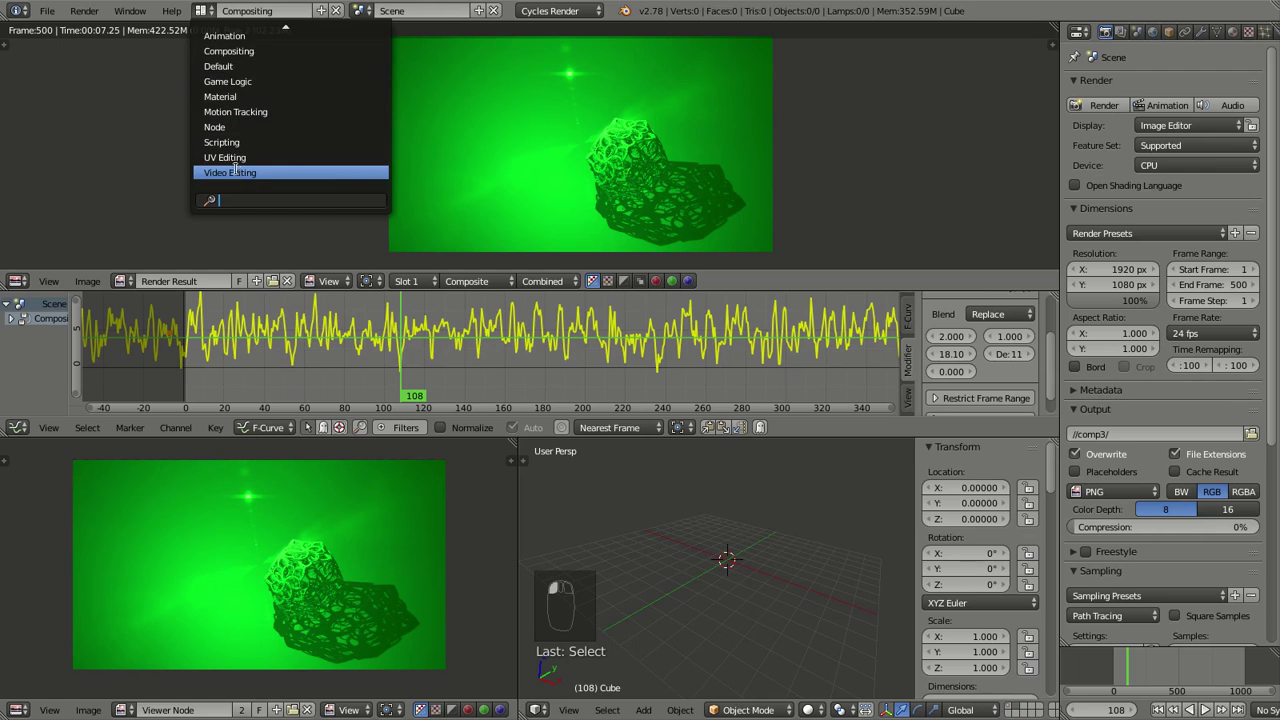
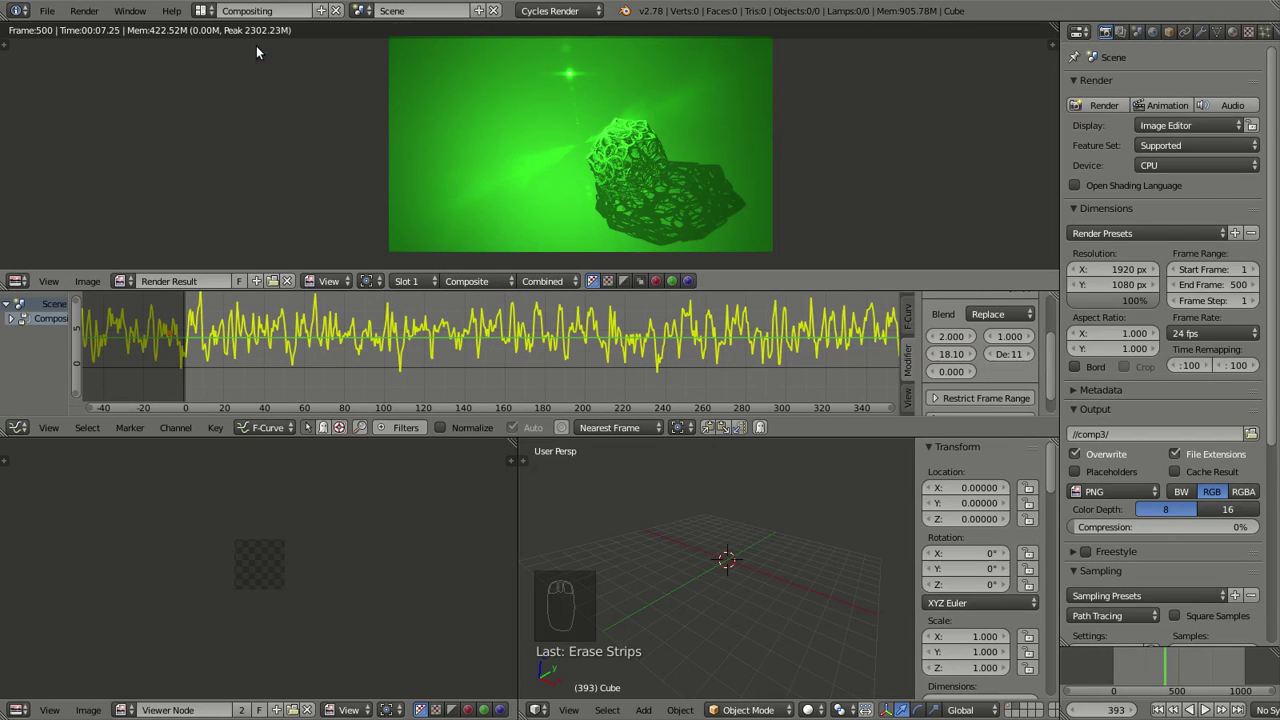
# - Leave the render result for the compositing nodes and preview the glare at frame 443
pyautogui.middleClick(302, 583)
pyautogui.press('Escape')
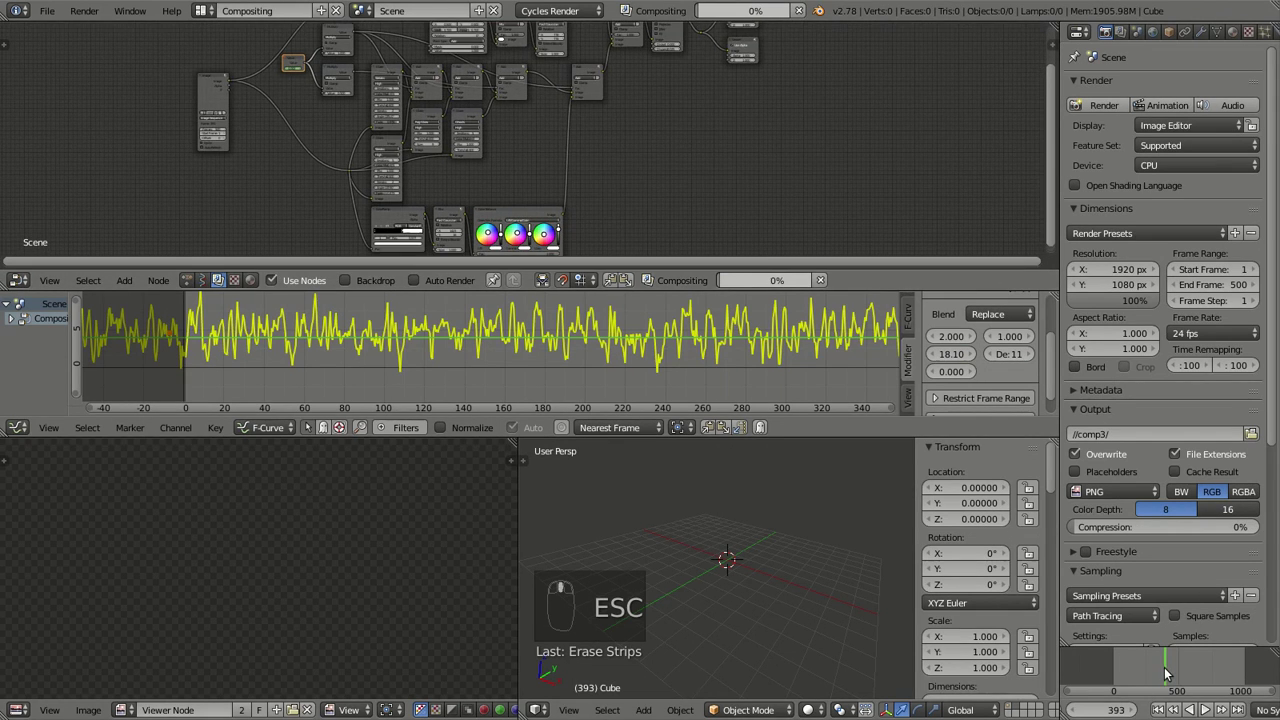
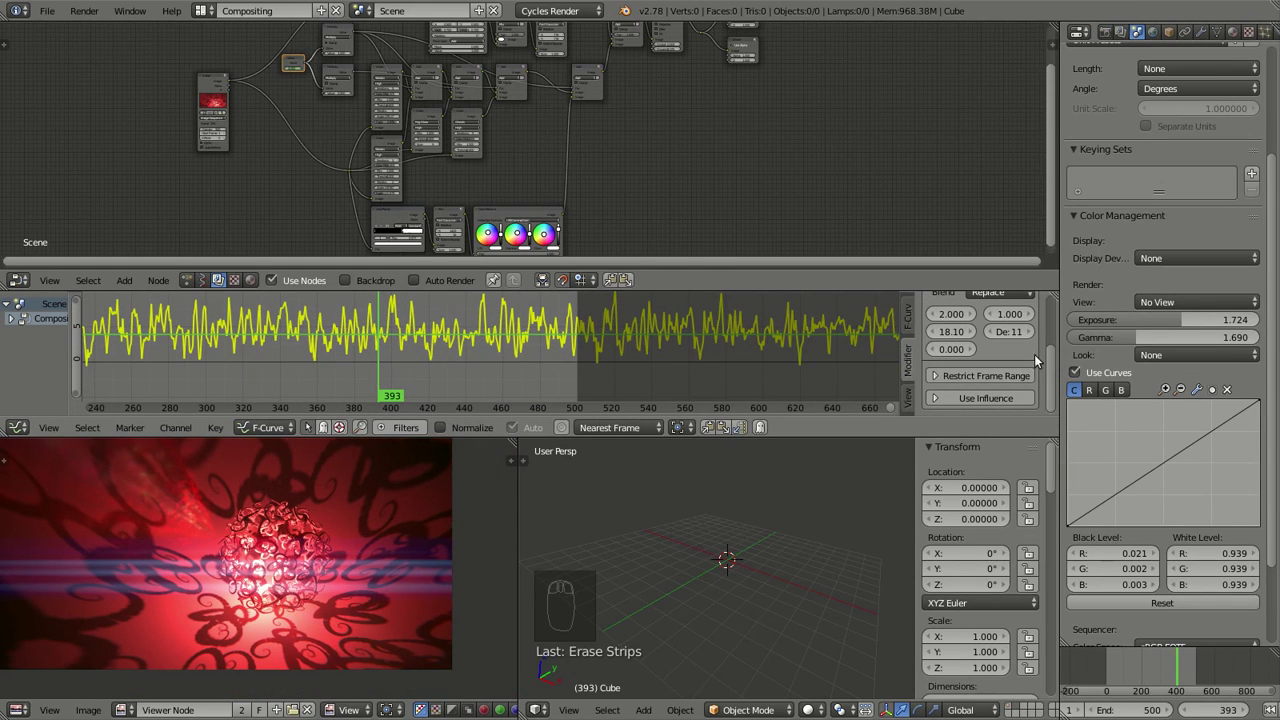
pyautogui.click(1187, 670)
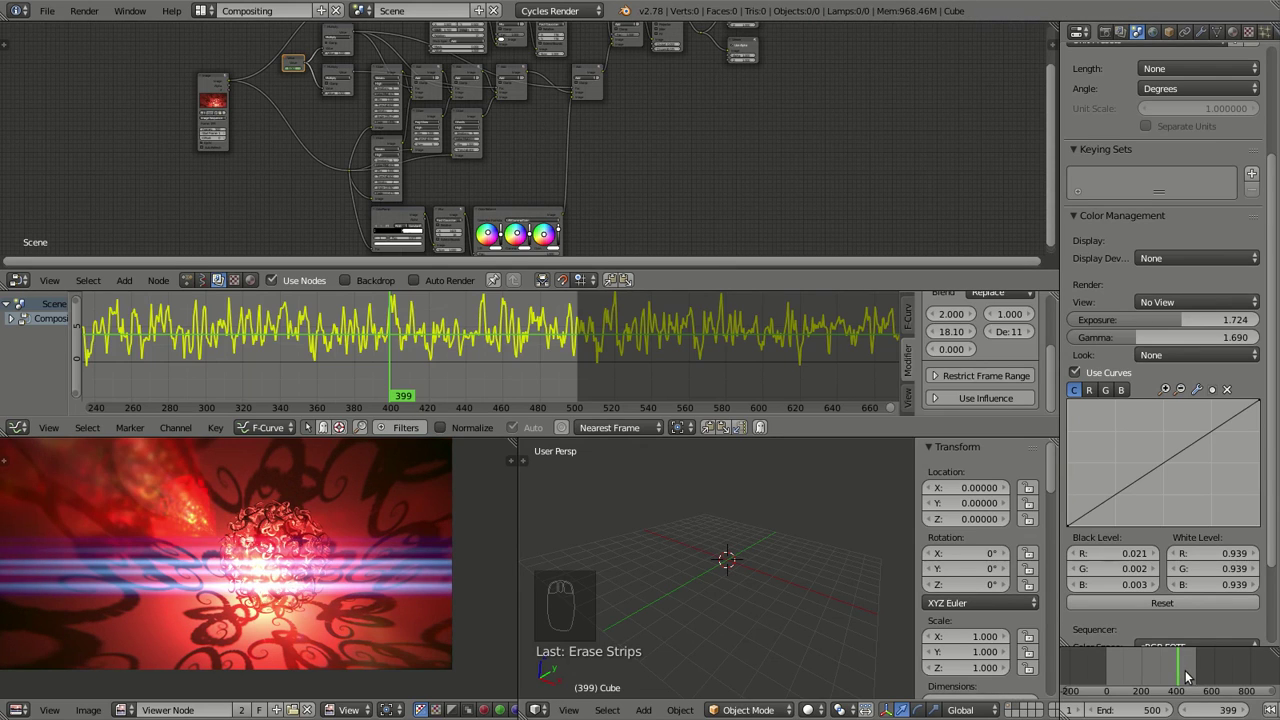
pyautogui.click(1188, 679)
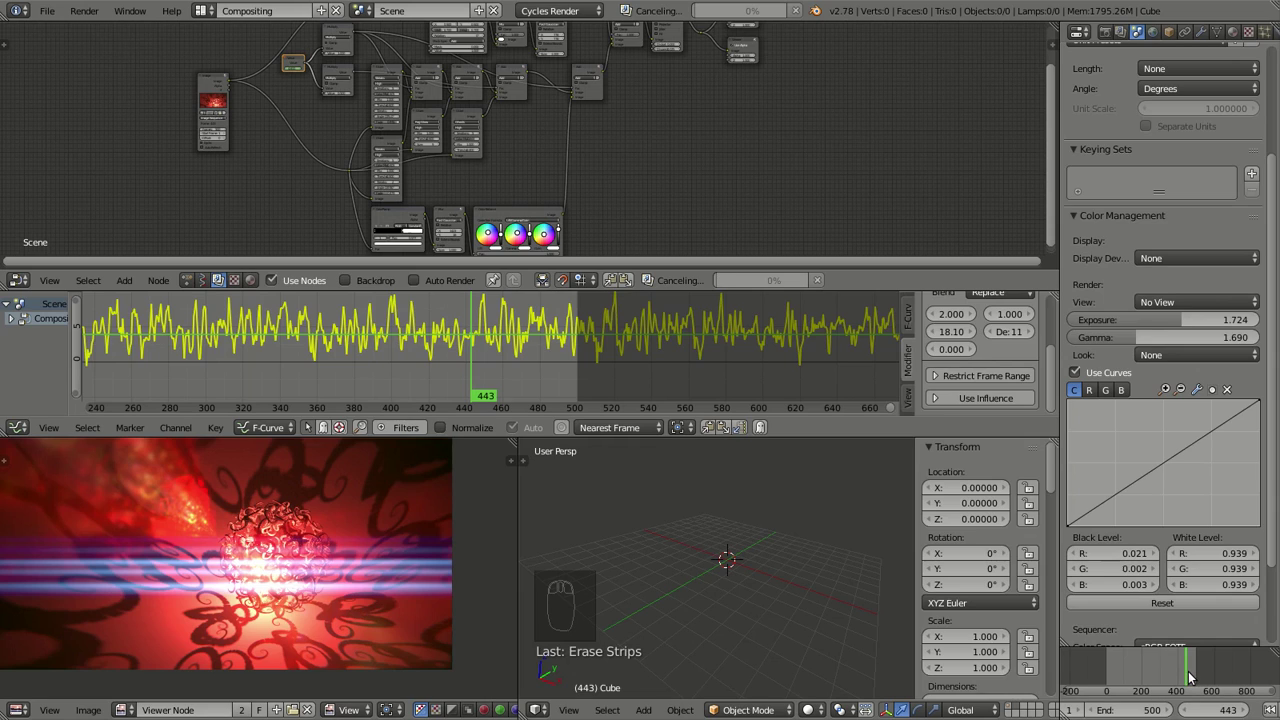
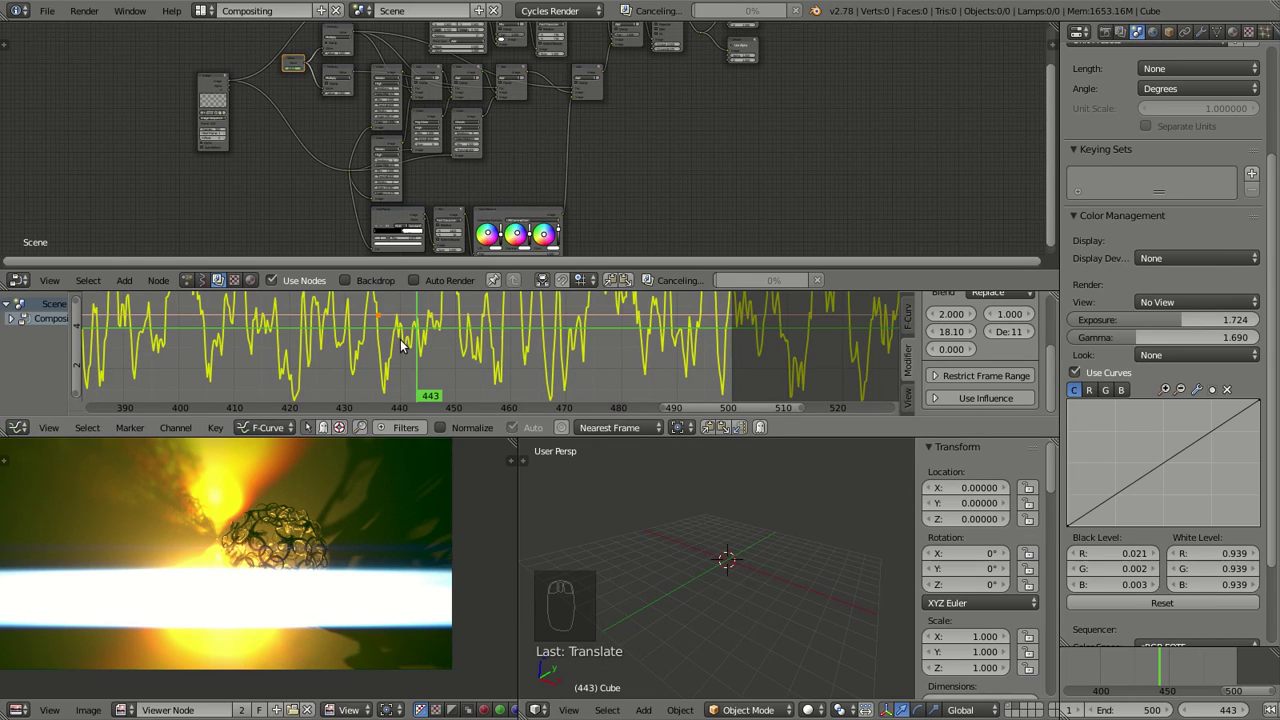
# - Drag the glare curve key near frame 443 lower so the flicker drops after it
pyautogui.press('shift+d')
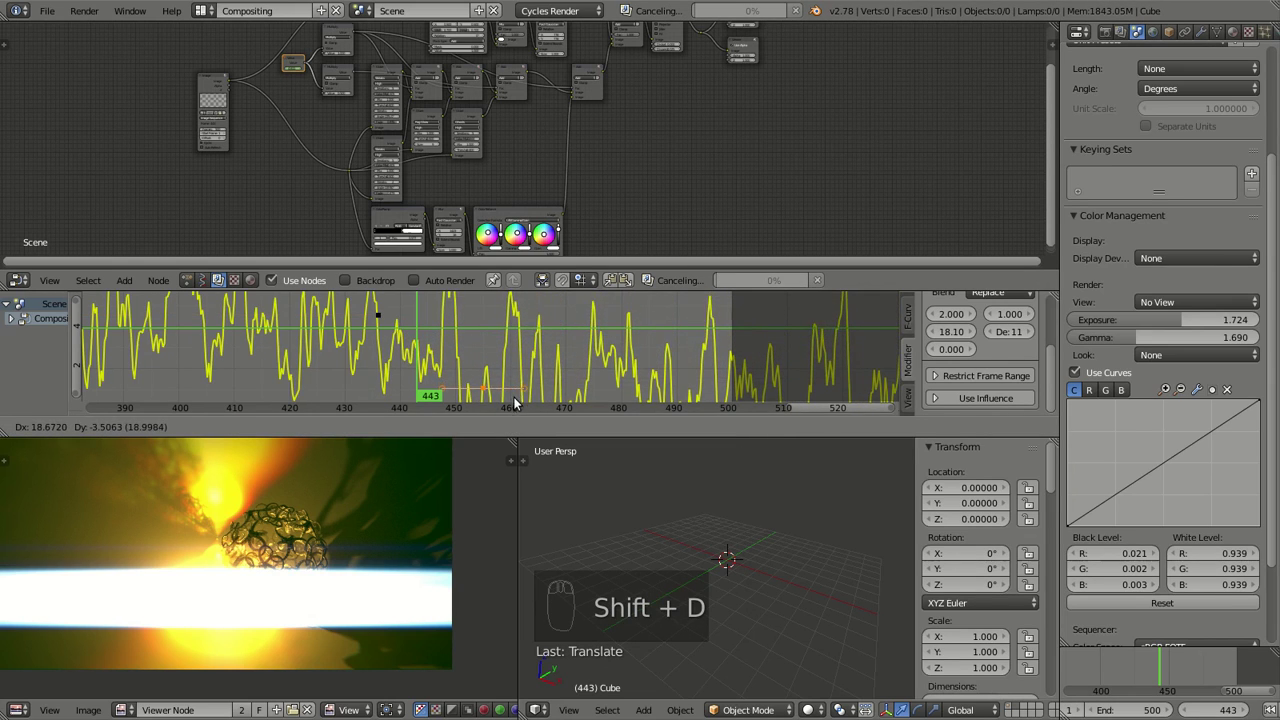
pyautogui.moveTo(523, 378); pyautogui.dragTo(430, 349)
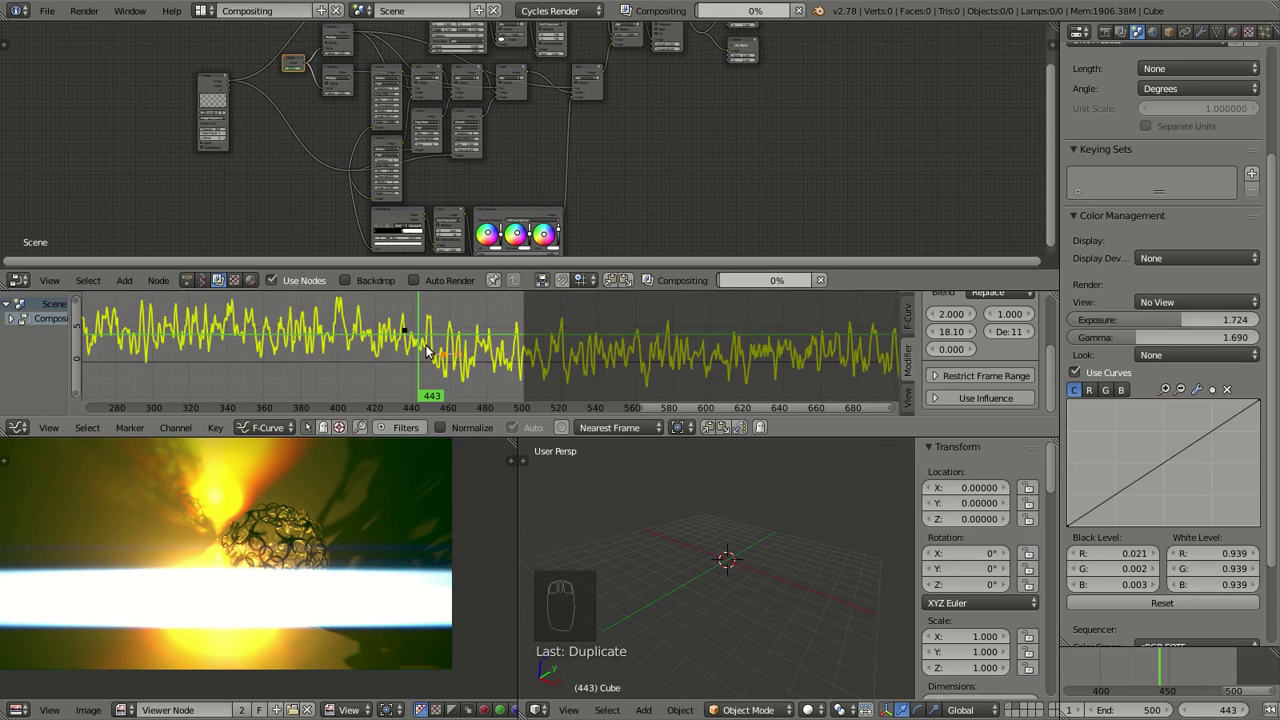
pyautogui.moveTo(430, 349); pyautogui.dragTo(395, 328)
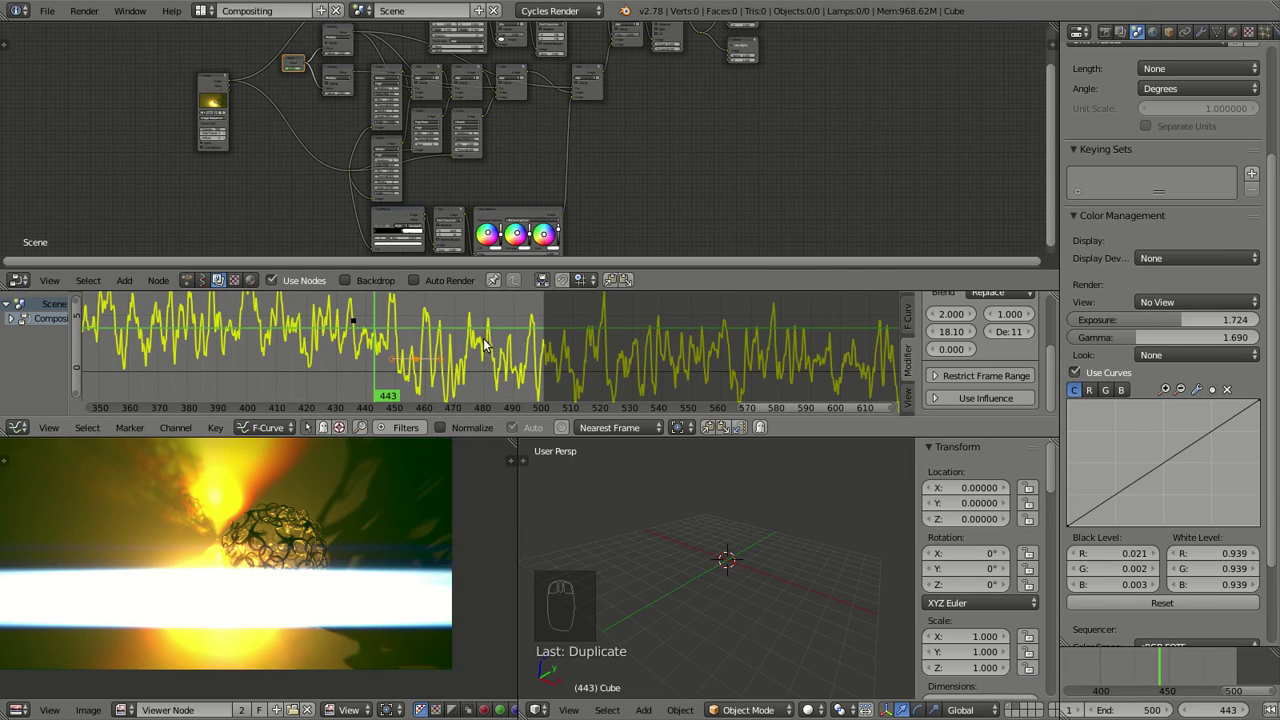
pyautogui.middleClick(375, 347)
pyautogui.press('d')
pyautogui.press('g')
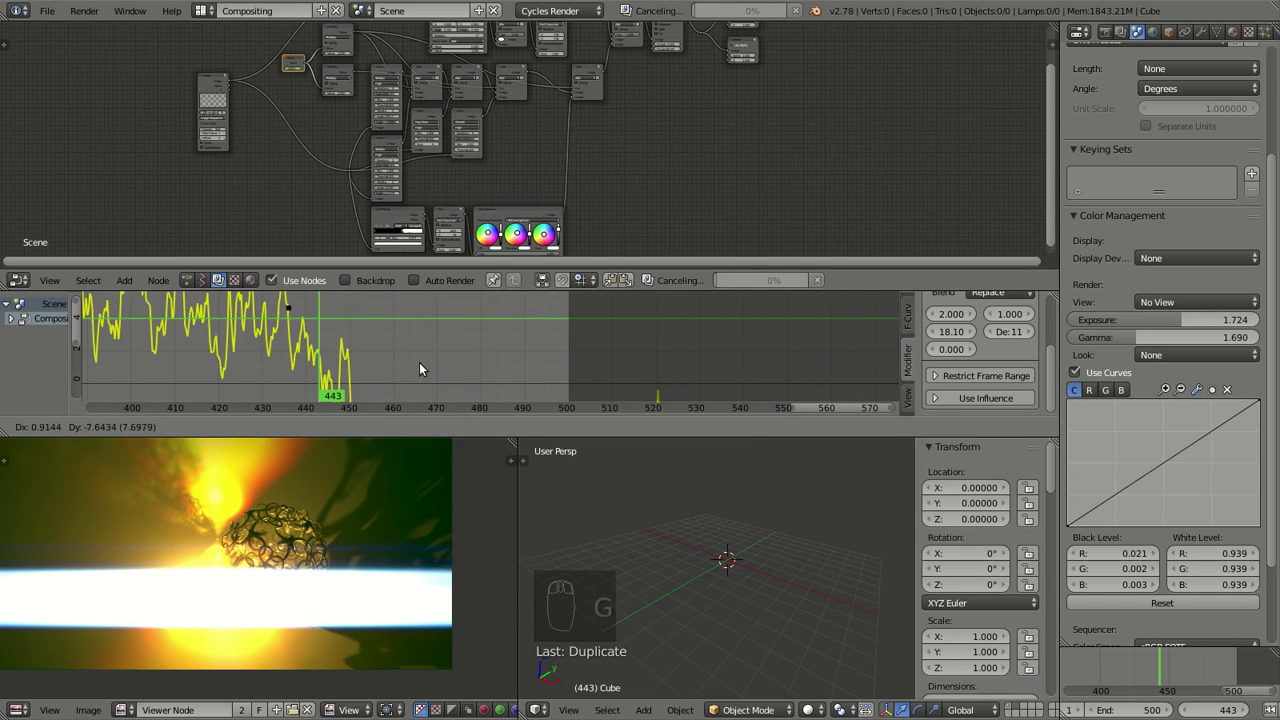
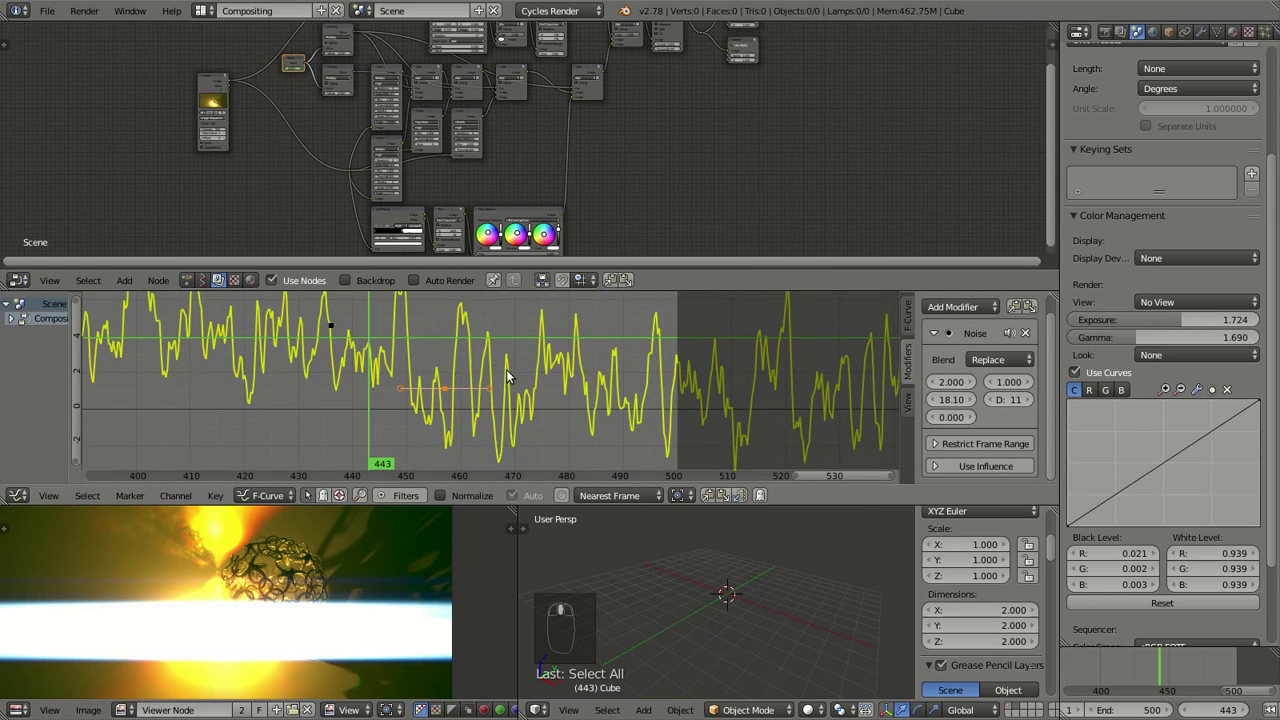
# - Move the key at frame 452 further down and stretch the graph view around it
pyautogui.press('g')
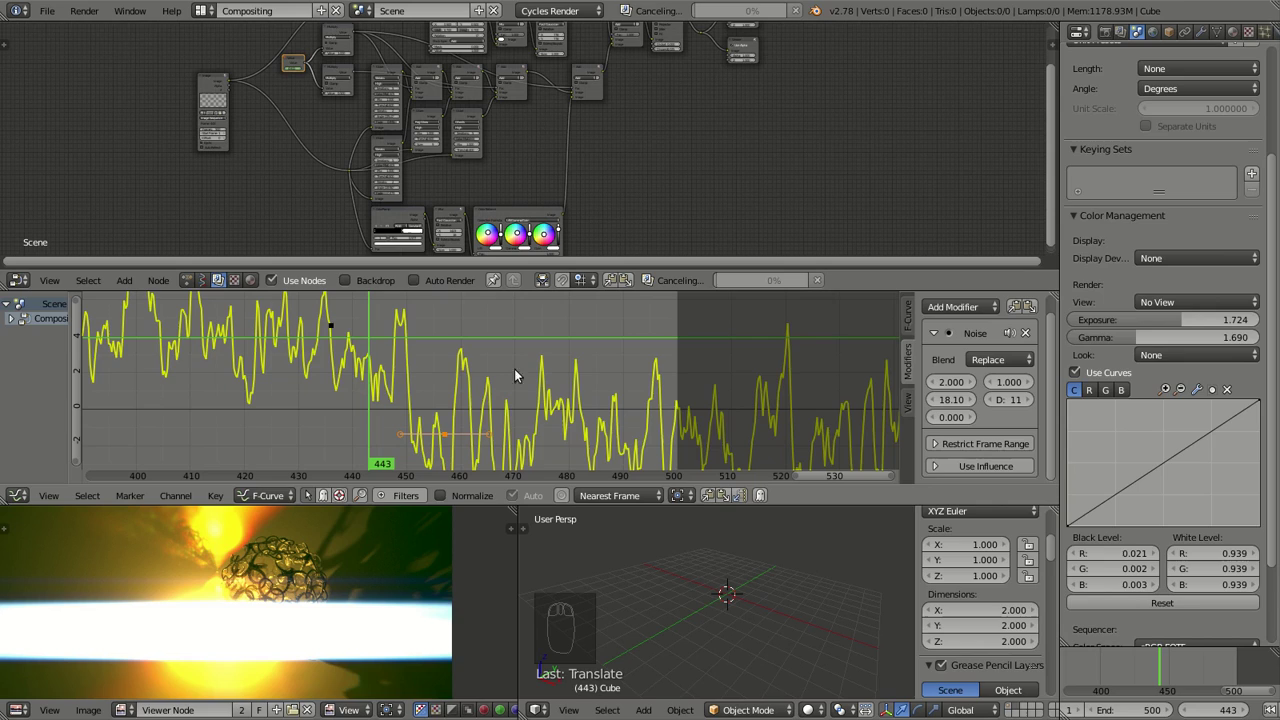
pyautogui.moveTo(384, 348); pyautogui.dragTo(423, 378)
pyautogui.click(423, 379)
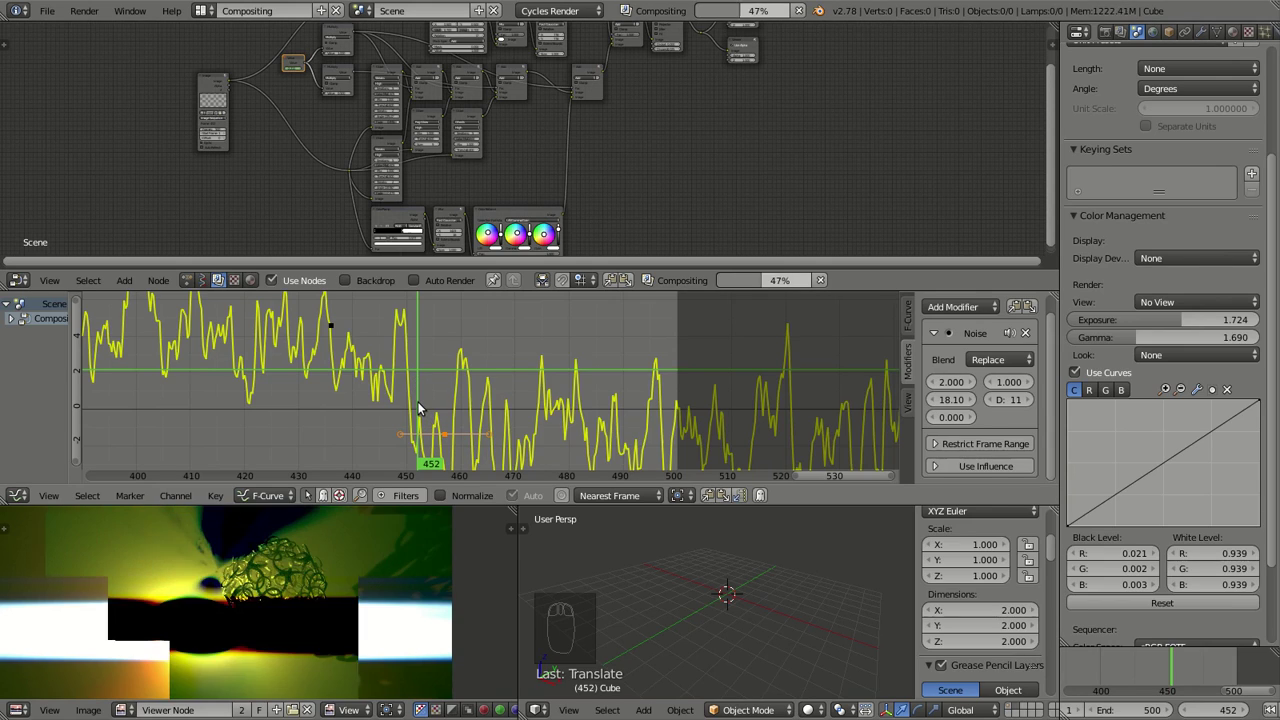
pyautogui.moveTo(417, 430); pyautogui.dragTo(941, 379)
pyautogui.moveTo(941, 379); pyautogui.dragTo(475, 433)
pyautogui.press('g')
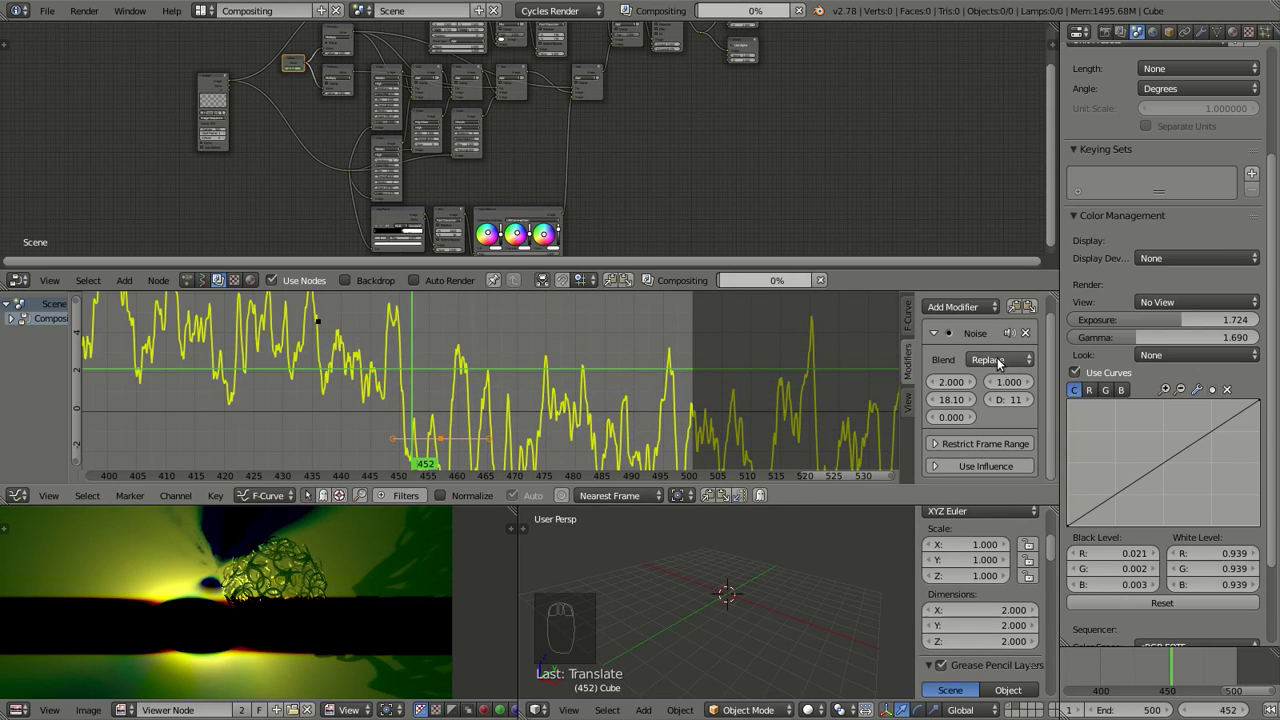
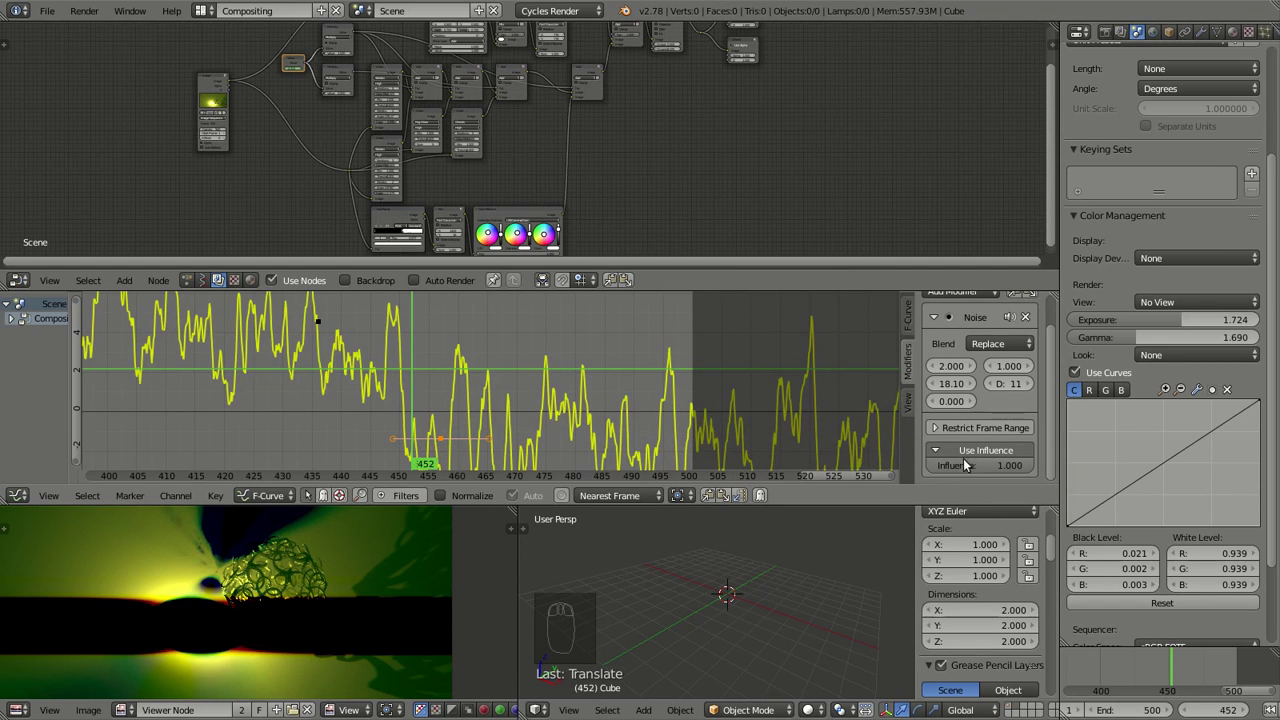
# - Enable Restrict Frame Range on the noise modifier for frames 0–500 with a blend-out
pyautogui.rightClick(971, 469)
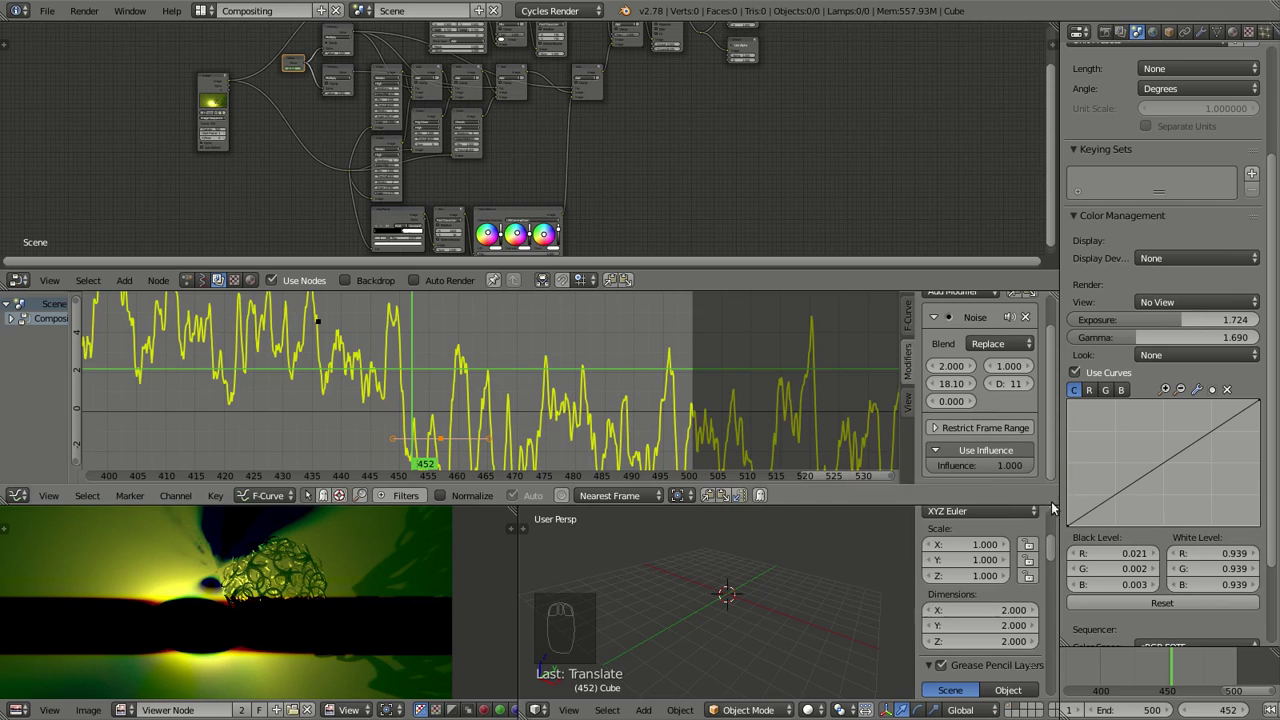
pyautogui.click(1020, 460)
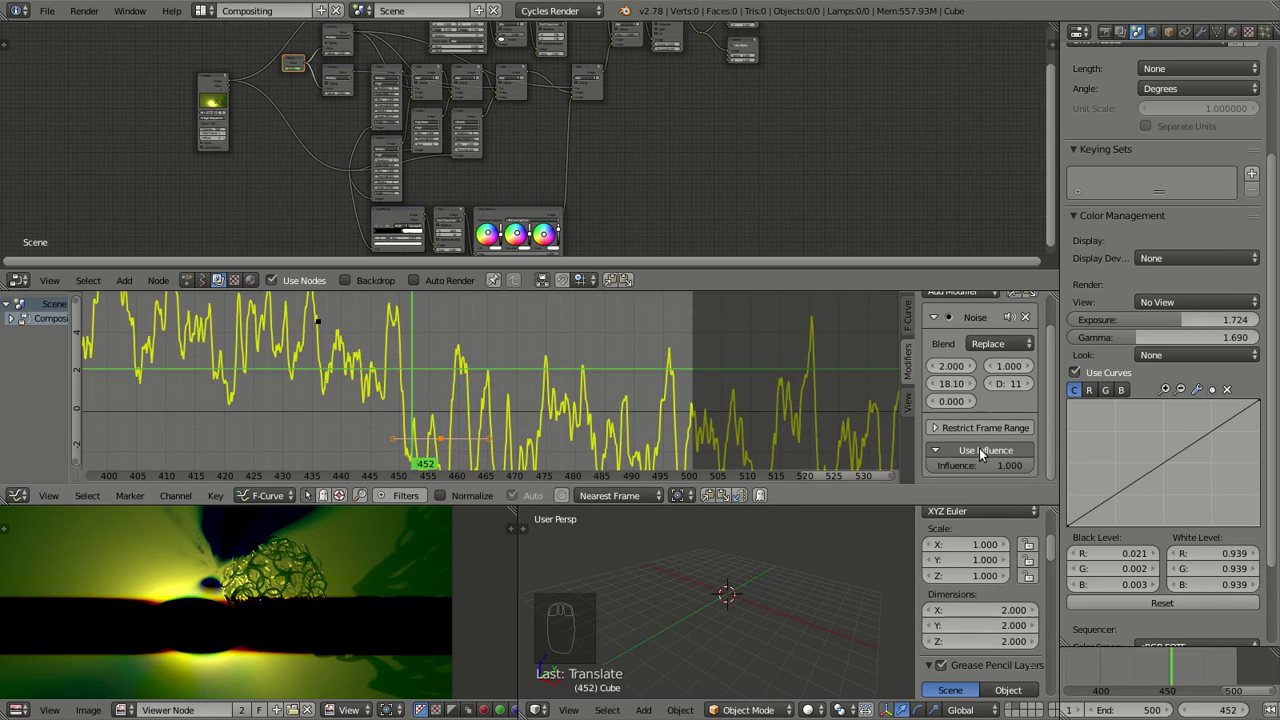
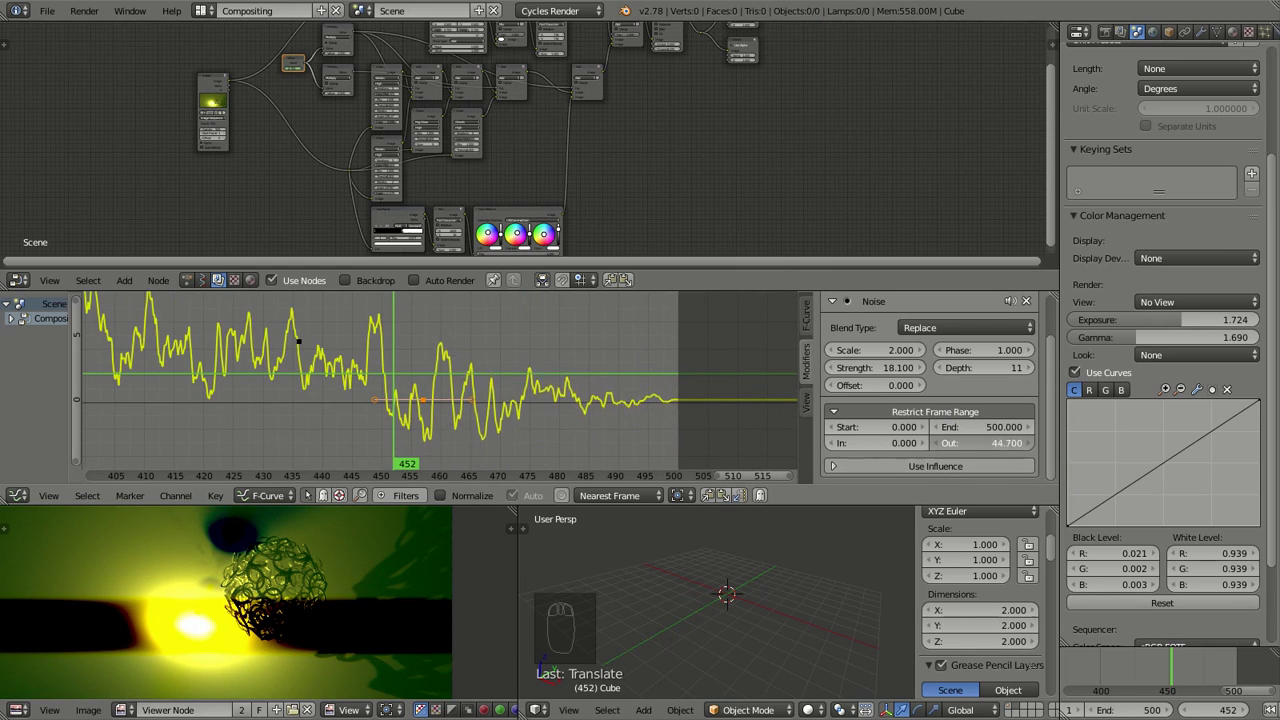
# - Lengthen the noise modifier's blend-out to 281.1 frames
pyautogui.rightClick(425, 397)
pyautogui.middleClick(440, 419)
pyautogui.click(471, 423)
pyautogui.middleClick(461, 382)
pyautogui.press('g')
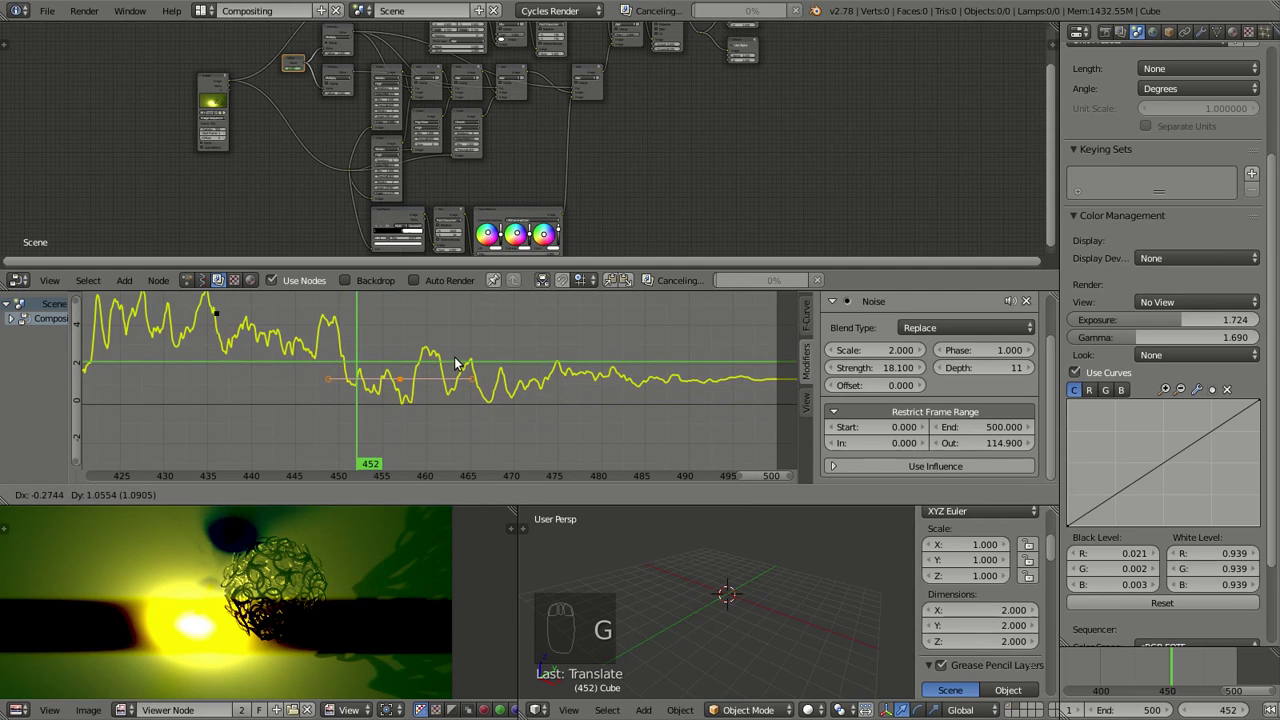
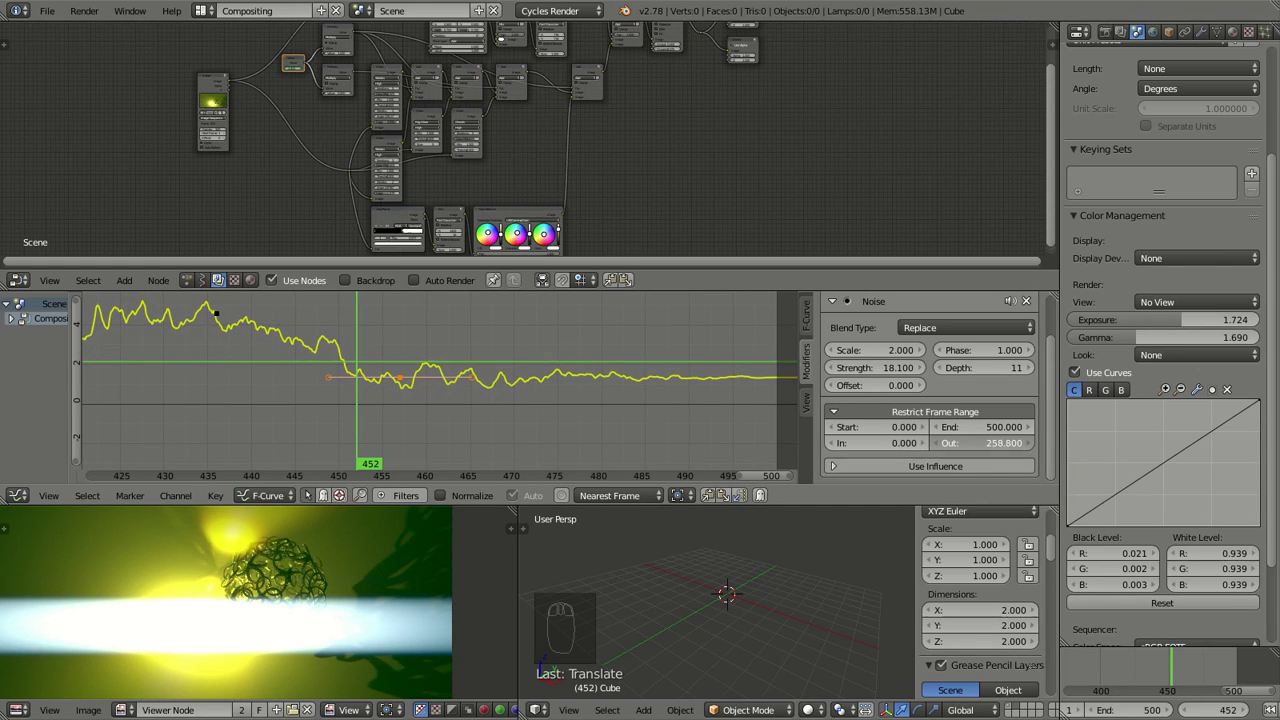
# - Nudge the later key down vertically and preview the glare at frame 436
pyautogui.press('g')
pyautogui.press('g')
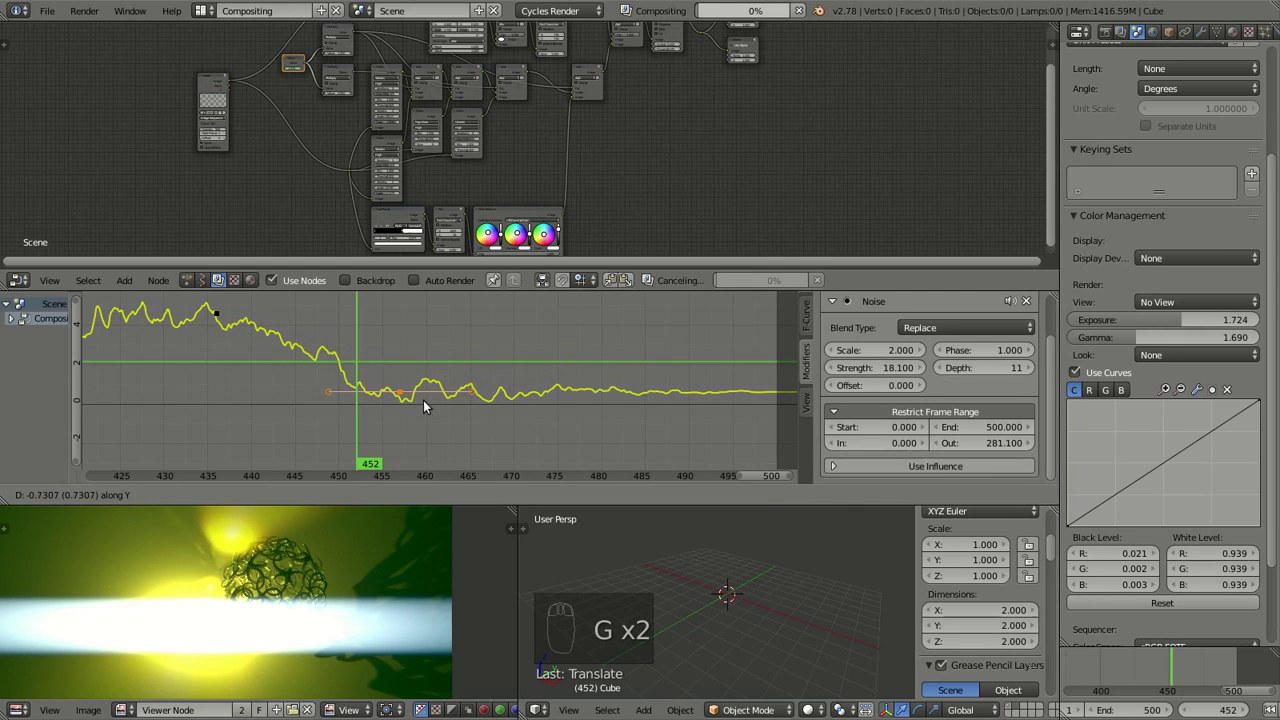
pyautogui.moveTo(313, 376); pyautogui.dragTo(425, 359)
pyautogui.moveTo(427, 352); pyautogui.dragTo(442, 361)
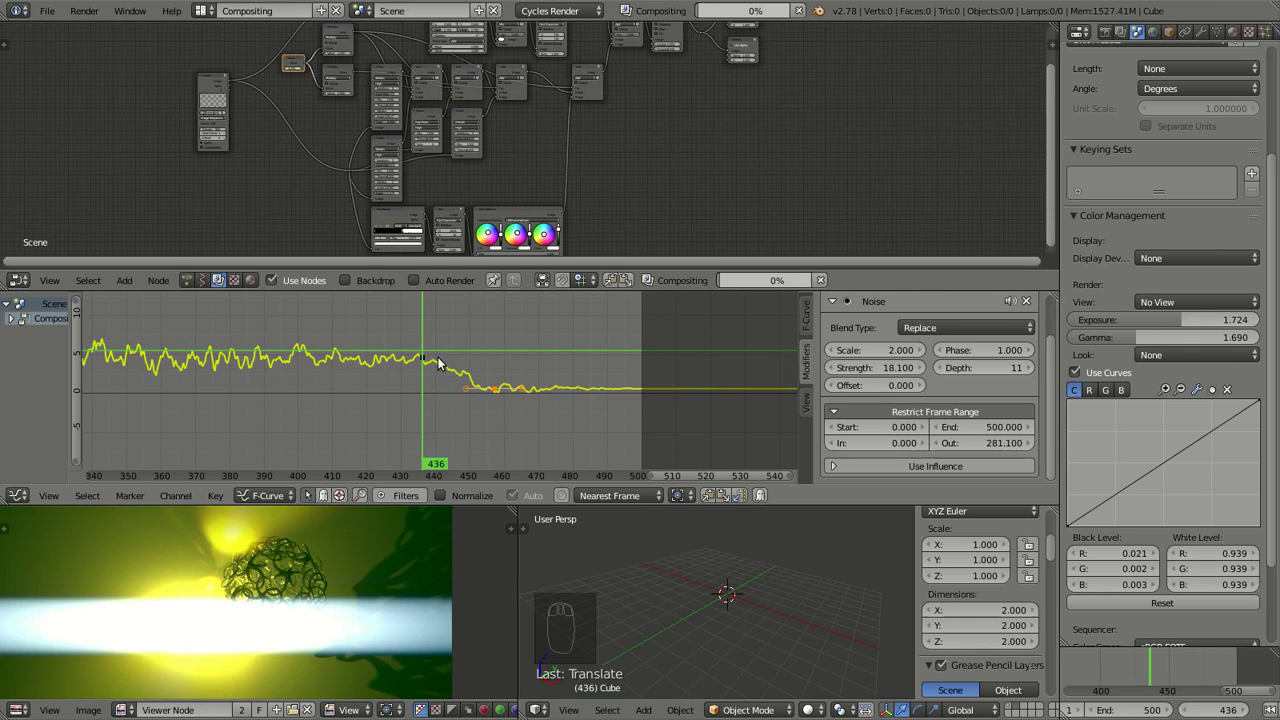
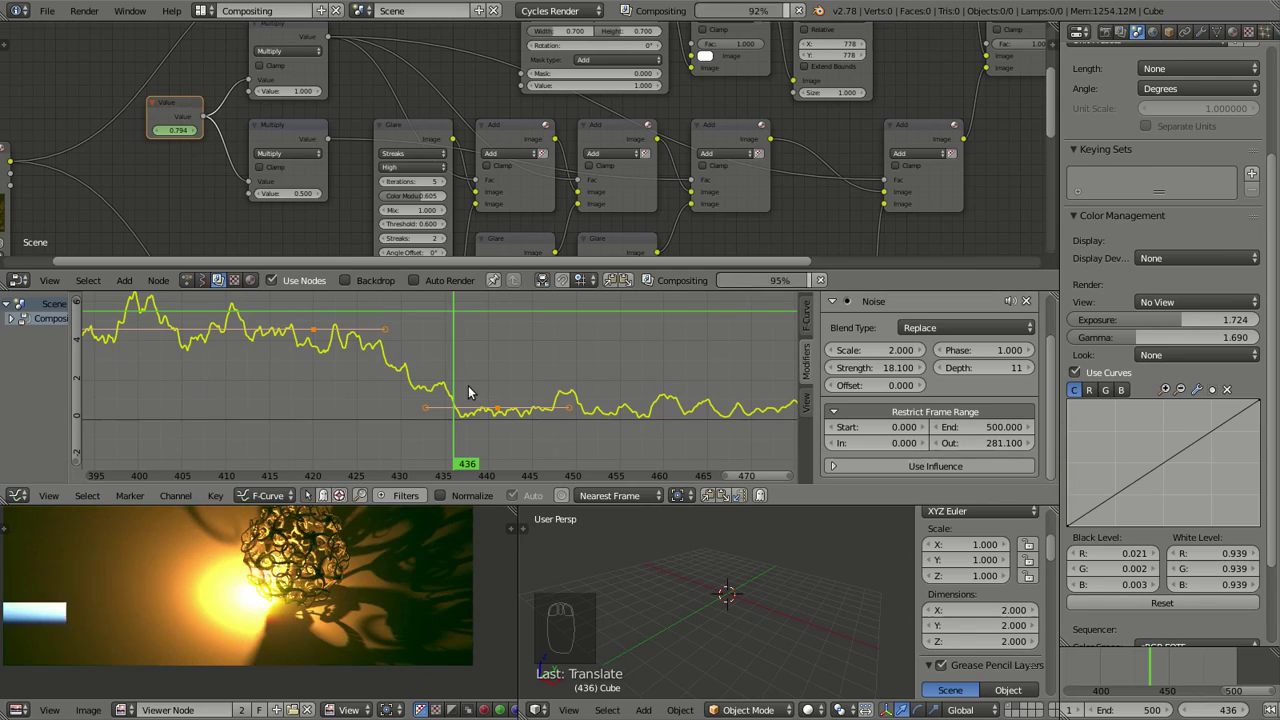
# - Shift the settling keys around frames 430–440 later and preview the glare near frame 425
pyautogui.moveTo(467, 403); pyautogui.dragTo(458, 374)
pyautogui.press('Right')
pyautogui.press('Left')
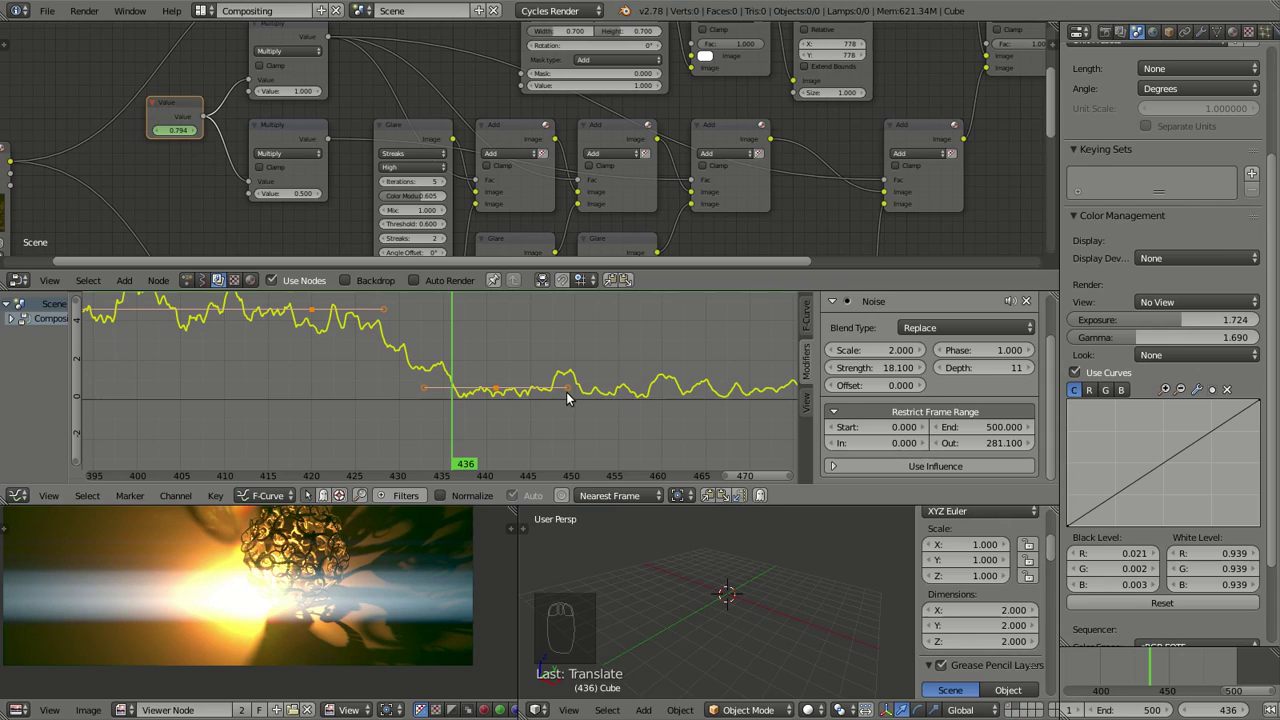
pyautogui.moveTo(503, 389); pyautogui.dragTo(522, 374)
pyautogui.click(436, 364)
pyautogui.moveTo(522, 374); pyautogui.dragTo(514, 347)
pyautogui.moveTo(514, 347); pyautogui.dragTo(396, 345)
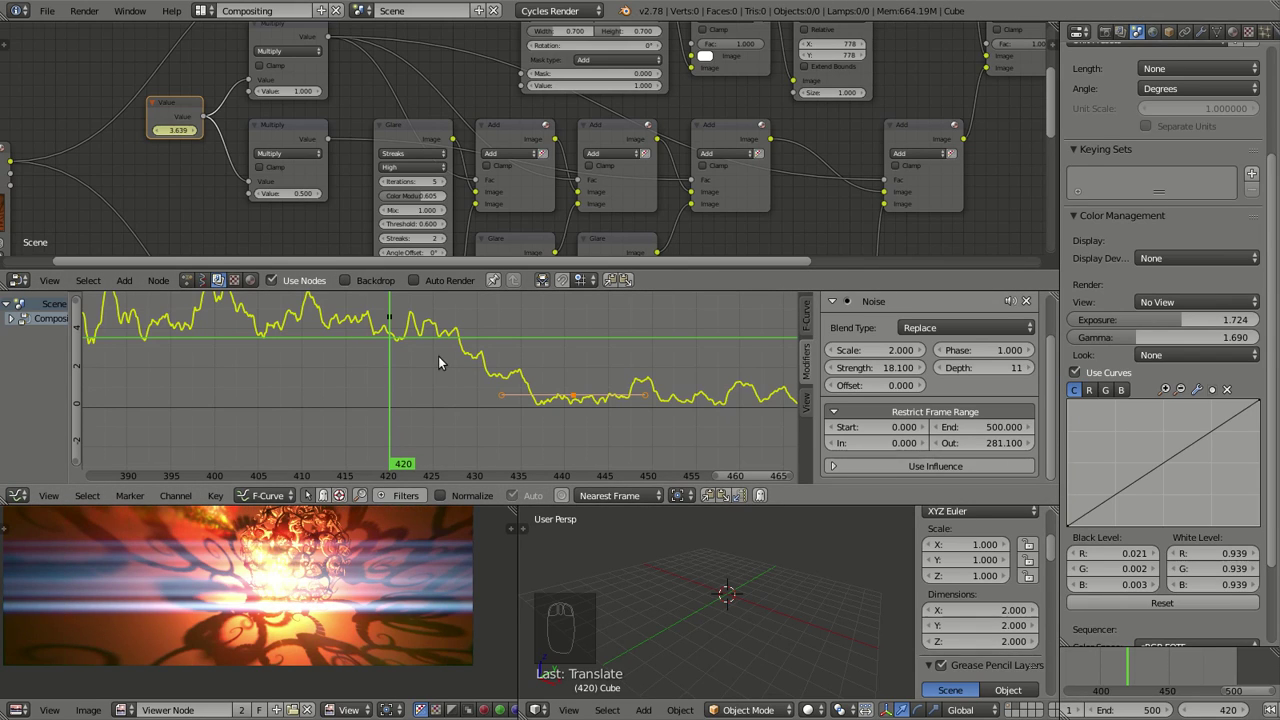
pyautogui.click(439, 363)
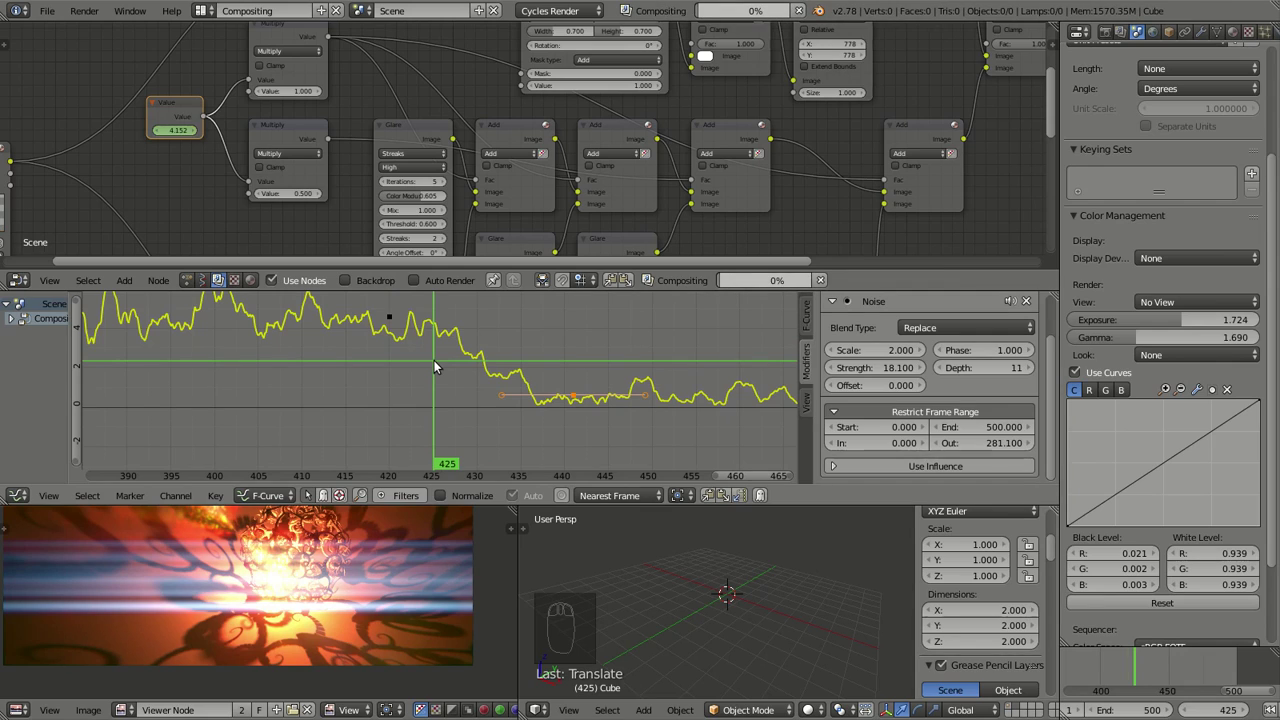
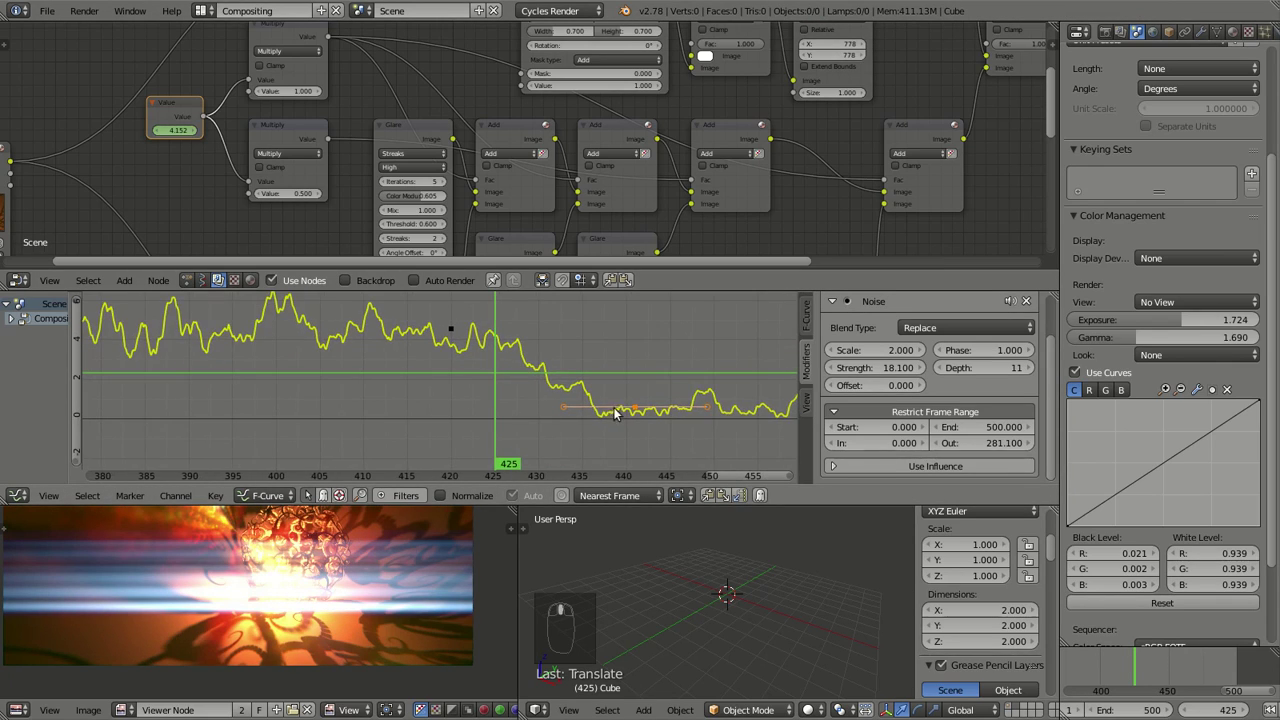
pyautogui.moveTo(459, 335); pyautogui.dragTo(648, 389)
pyautogui.press('r')
# - Give the drop keys auto-clamped handles and reshape them so the drop eases smoothly
pyautogui.press('v')
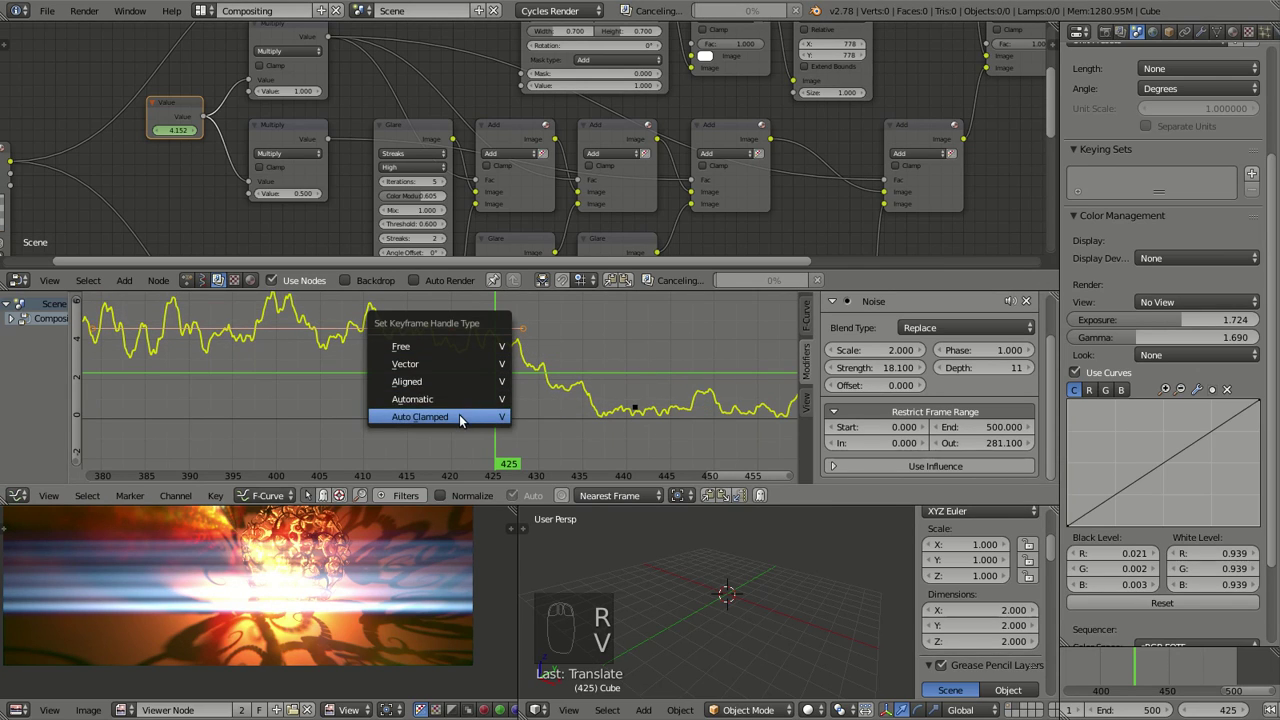
pyautogui.rightClick(517, 358)
pyautogui.press('g')
pyautogui.rightClick(630, 407)
pyautogui.press('v')
pyautogui.rightClick(580, 388)
pyautogui.press('g')
pyautogui.middleClick(708, 403)
pyautogui.rightClick(489, 416)
pyautogui.press('g')
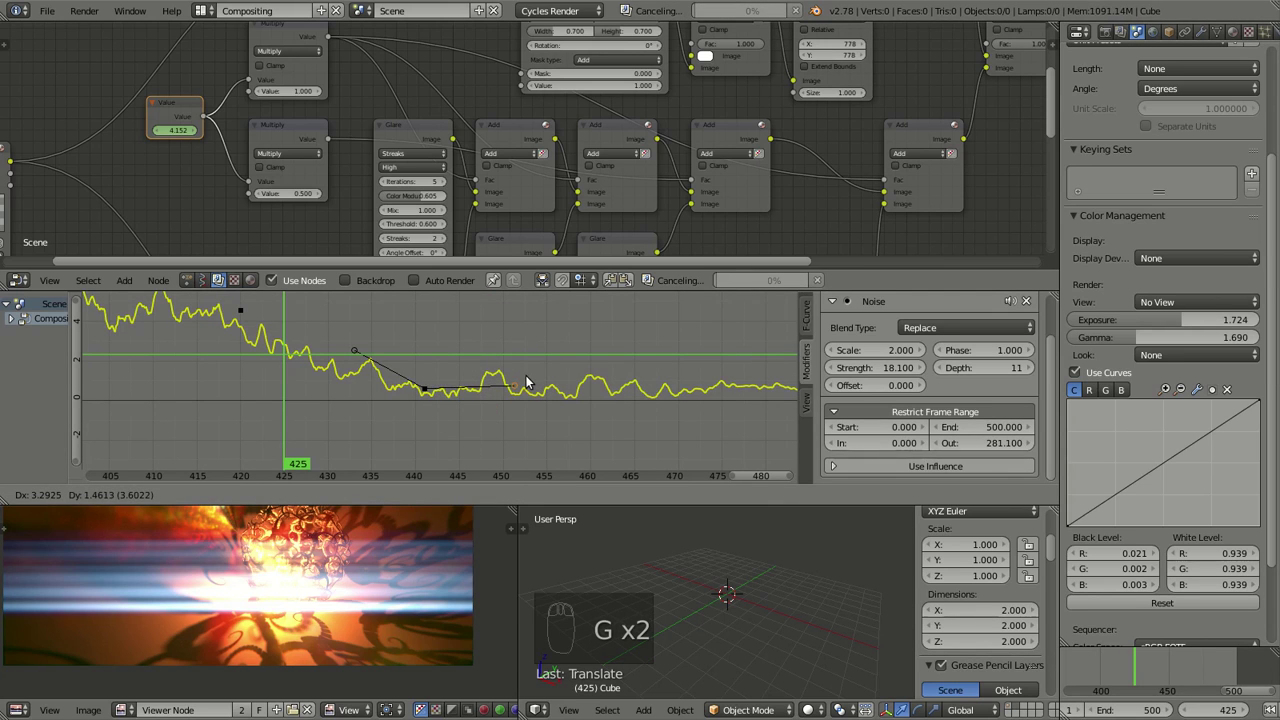
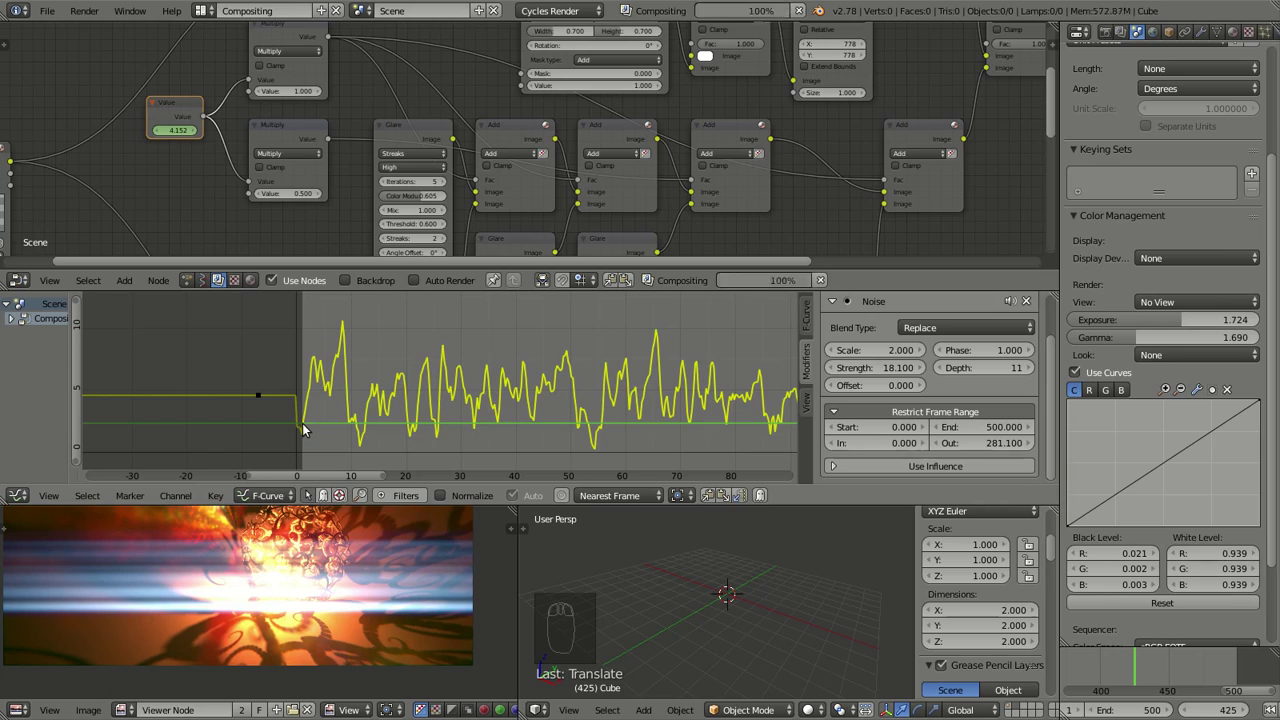
# - Set the noise modifier's Restrict Frame Range In to 22 so the flicker fades in
pyautogui.click(307, 428)
pyautogui.moveTo(359, 430); pyautogui.dragTo(870, 450)
pyautogui.click(870, 450)
# - Move the early key near frame 100 and change its handles, previewing the dip at frame 108
pyautogui.moveTo(620, 355); pyautogui.dragTo(123, 371)
pyautogui.rightClick(123, 371)
pyautogui.press('shift+d')
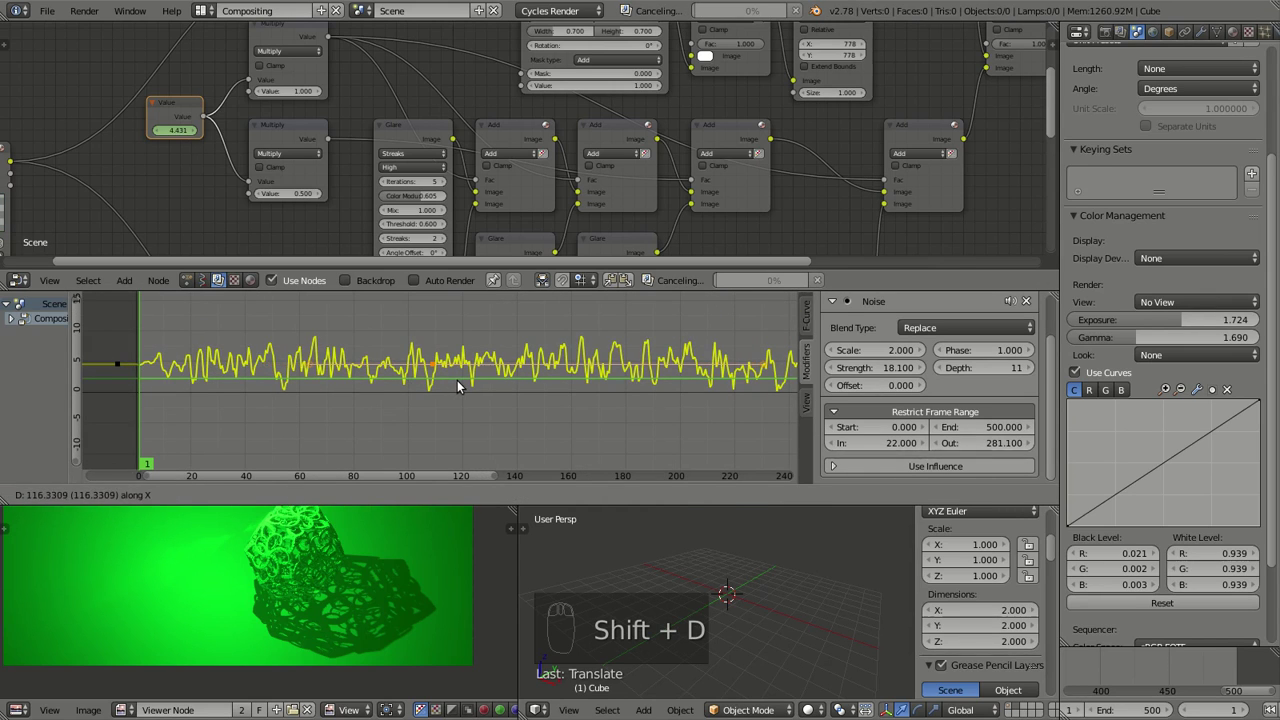
pyautogui.moveTo(454, 367); pyautogui.dragTo(412, 328)
pyautogui.moveTo(416, 333); pyautogui.dragTo(361, 331)
pyautogui.press('v')
pyautogui.moveTo(412, 336); pyautogui.dragTo(419, 330)
pyautogui.press('g')
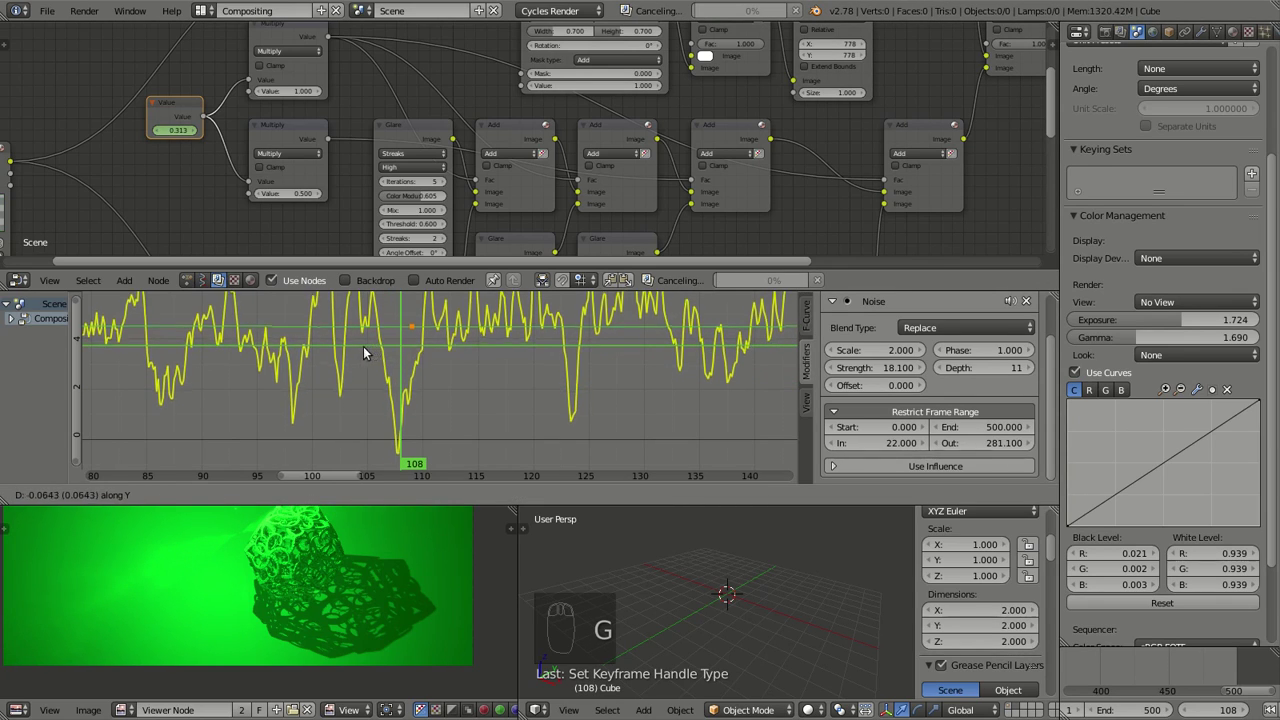
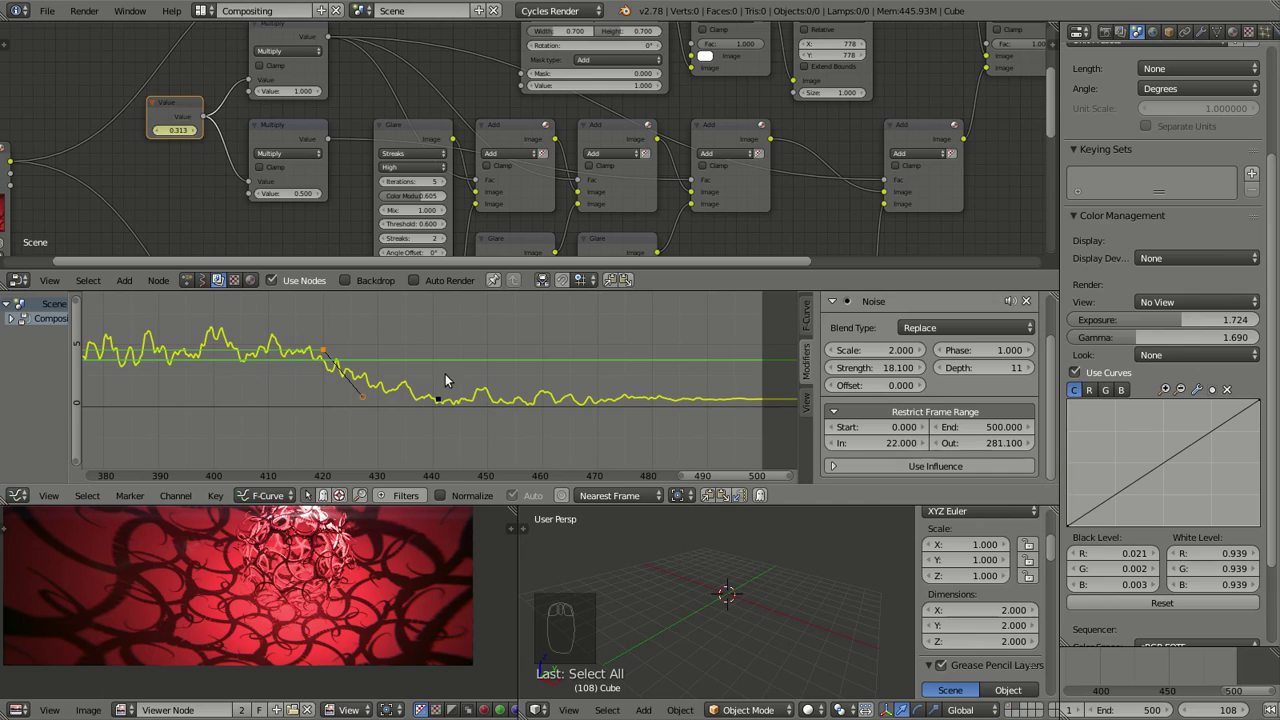
# - Stop the noise at frame 458.3 and lower the key near frame 450 slightly
pyautogui.press('a')
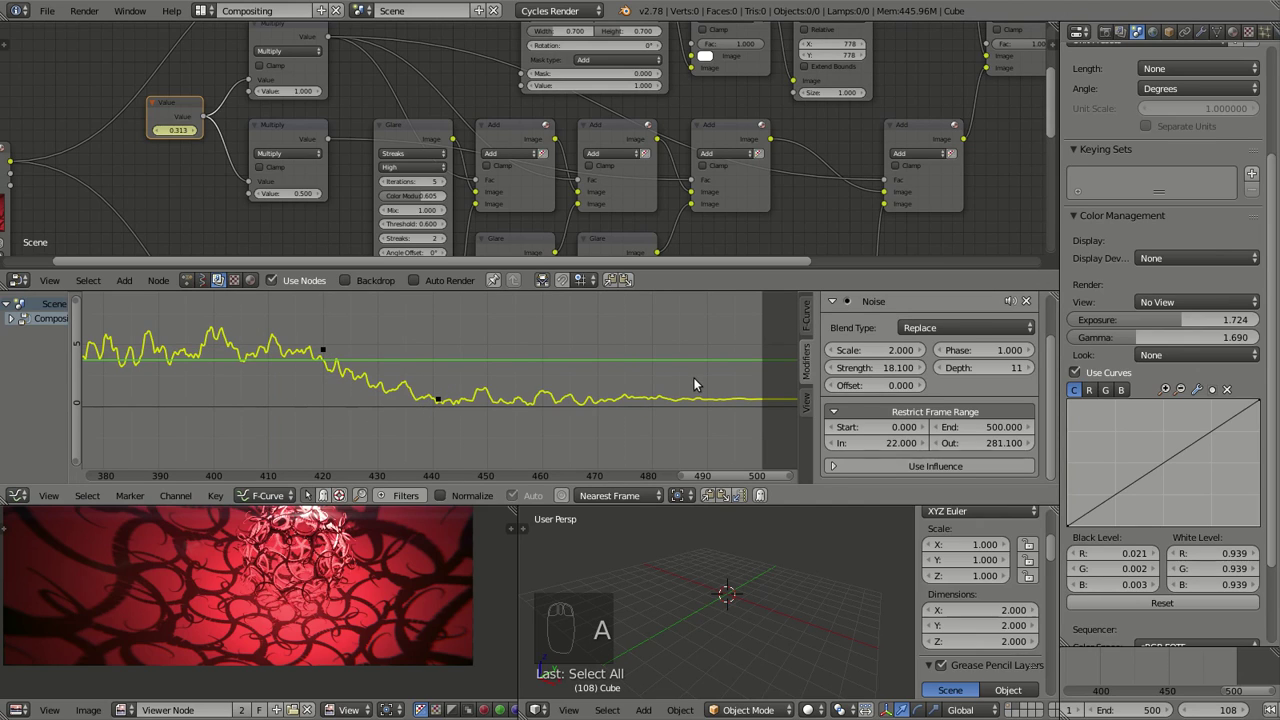
pyautogui.click(442, 403)
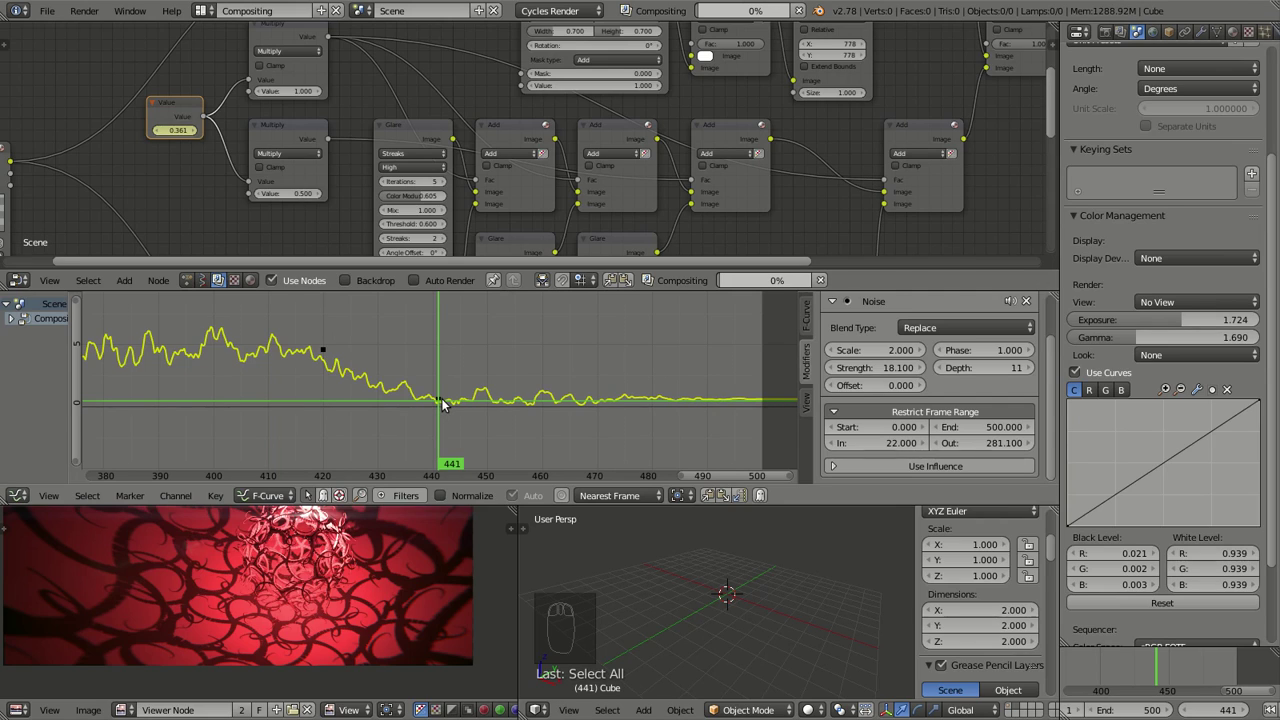
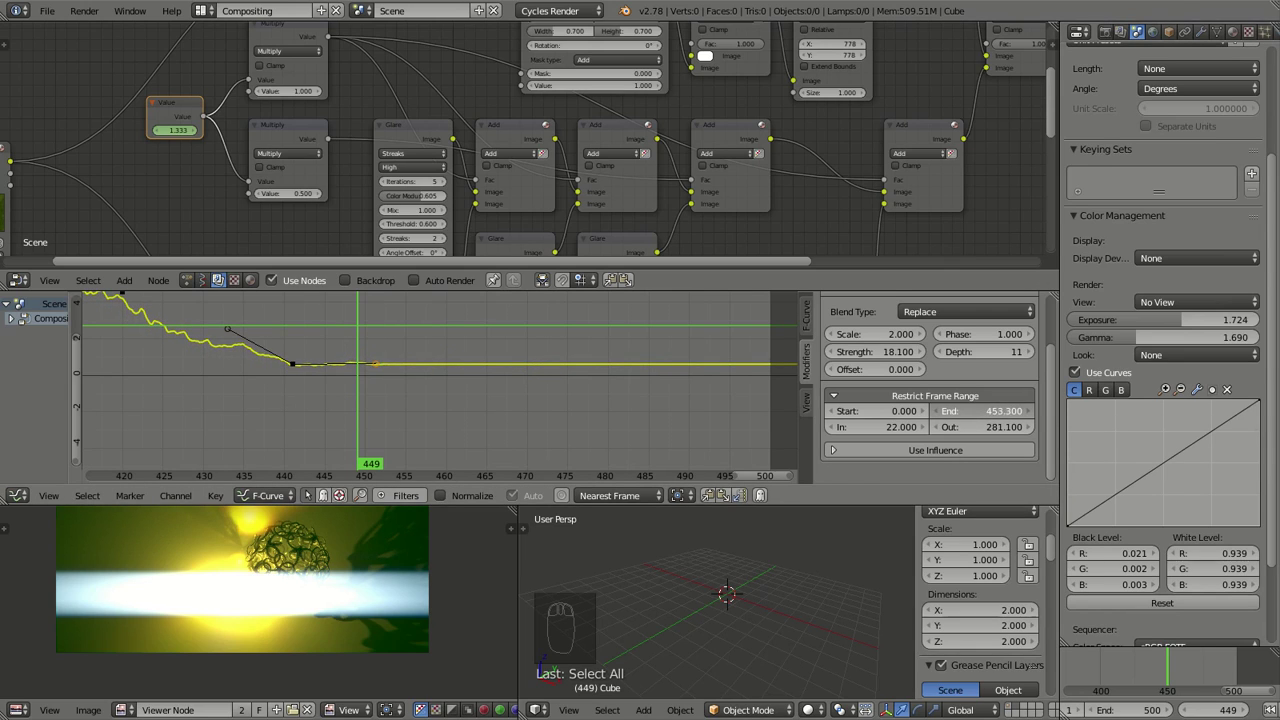
pyautogui.rightClick(295, 363)
pyautogui.press('g')
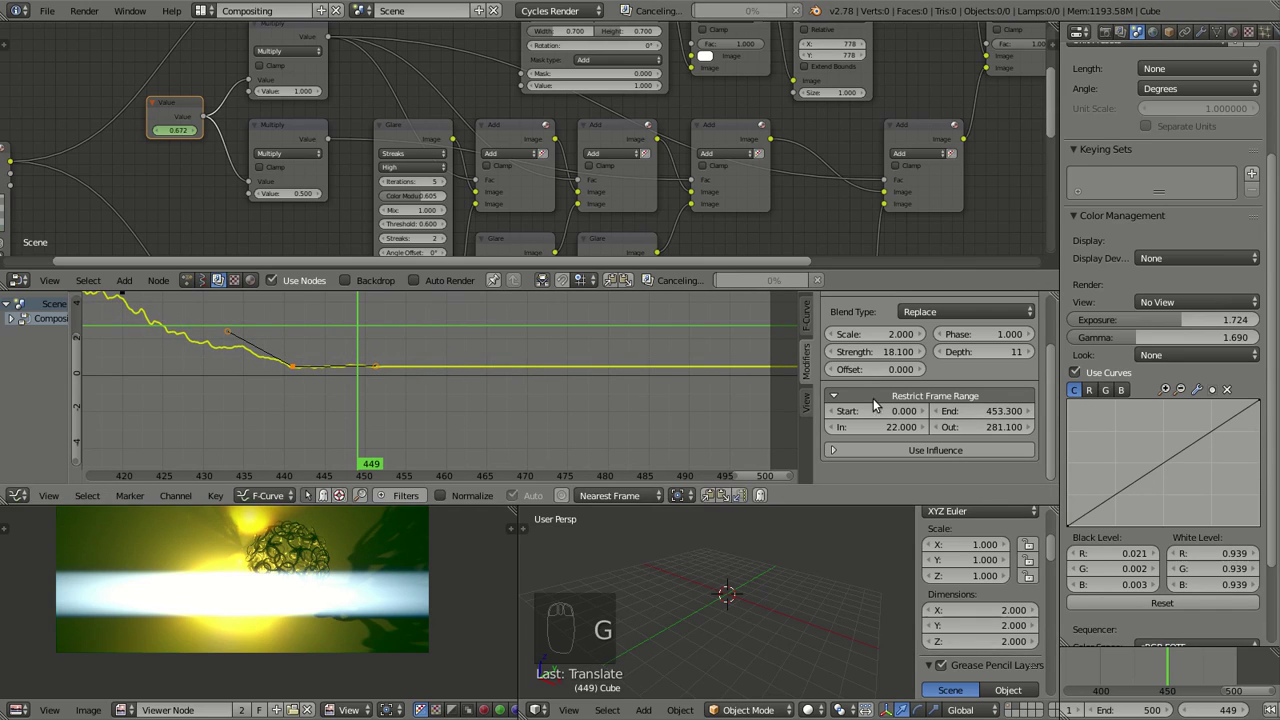
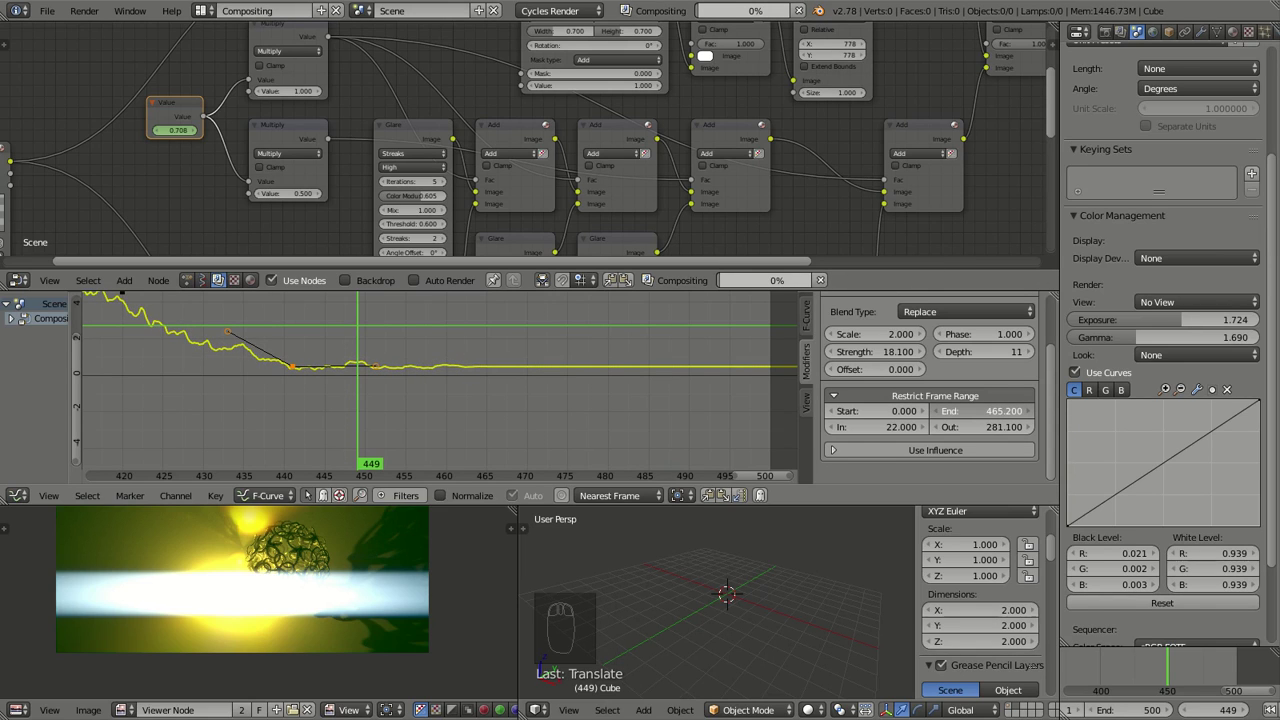
pyautogui.press('g')
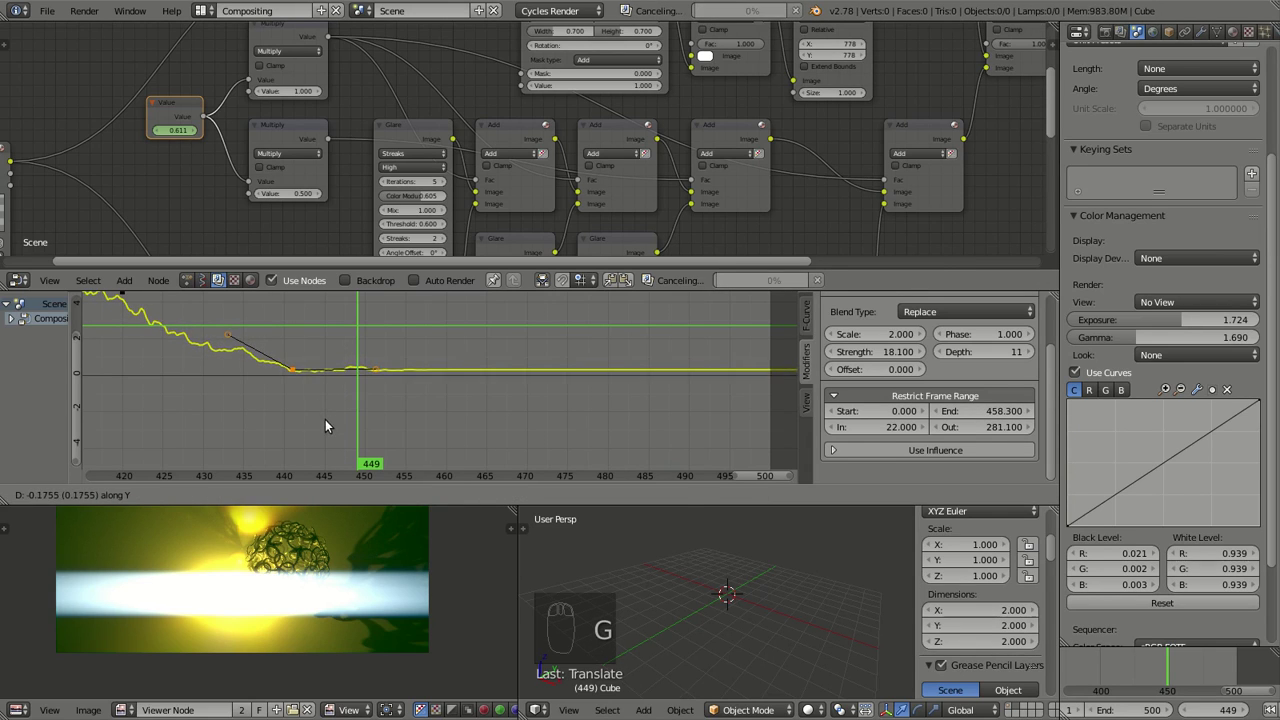
pyautogui.moveTo(307, 405); pyautogui.dragTo(606, 334)
# - Shift the drop keys about 16 frames later and reshape their handles, previewing frame 454
pyautogui.rightClick(605, 315)
pyautogui.moveTo(635, 346); pyautogui.dragTo(572, 385)
pyautogui.press('g')
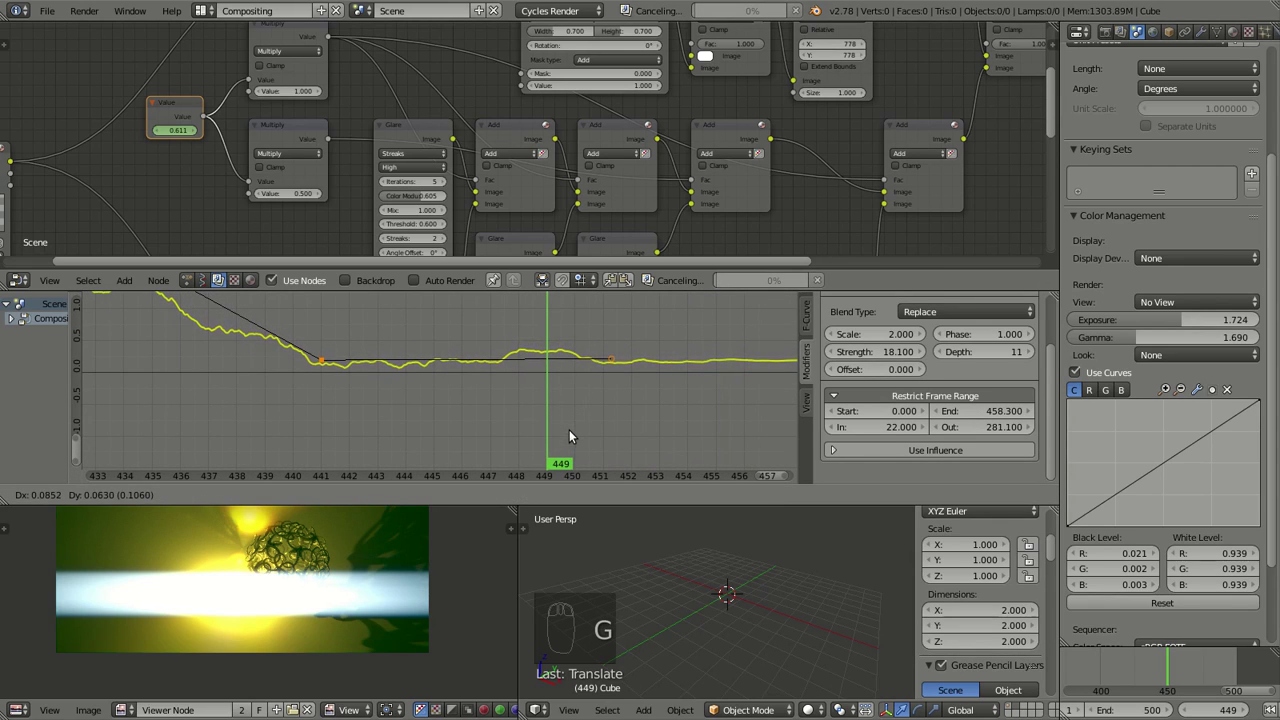
pyautogui.moveTo(587, 418); pyautogui.dragTo(503, 405)
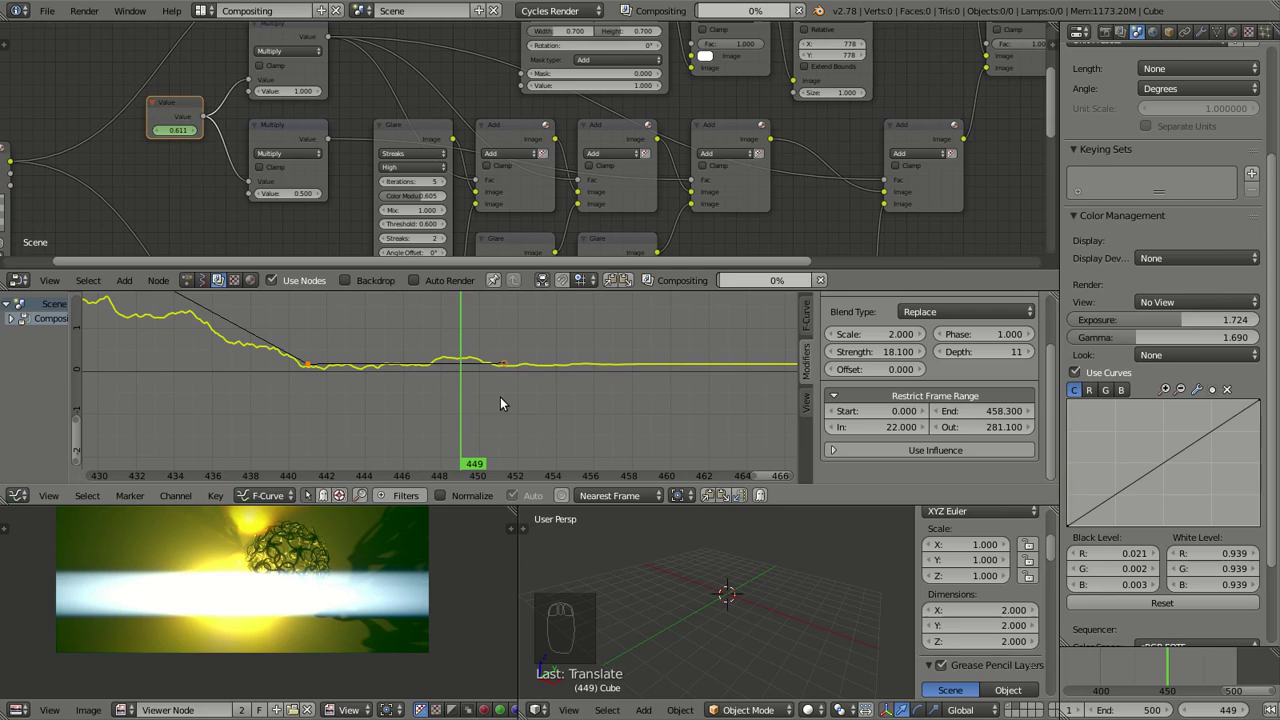
pyautogui.moveTo(595, 388); pyautogui.dragTo(512, 367)
pyautogui.click(512, 367)
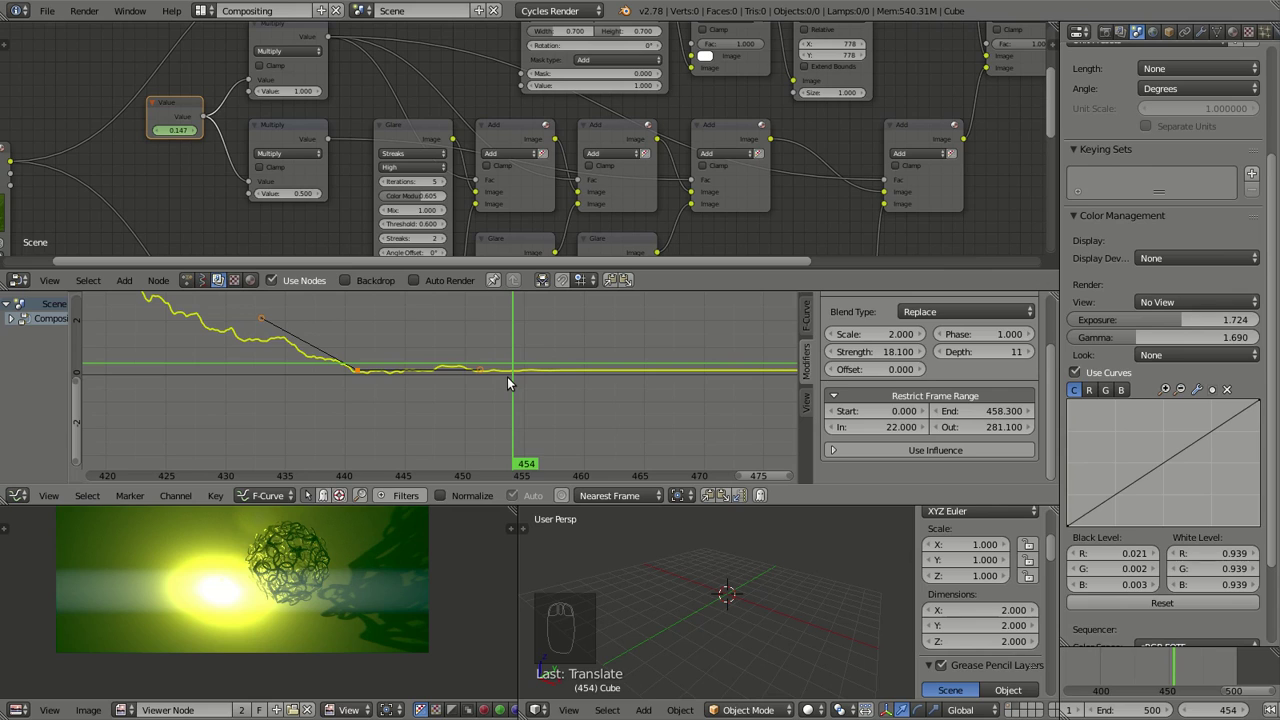
pyautogui.moveTo(552, 370); pyautogui.dragTo(554, 382)
pyautogui.press('shift+d')
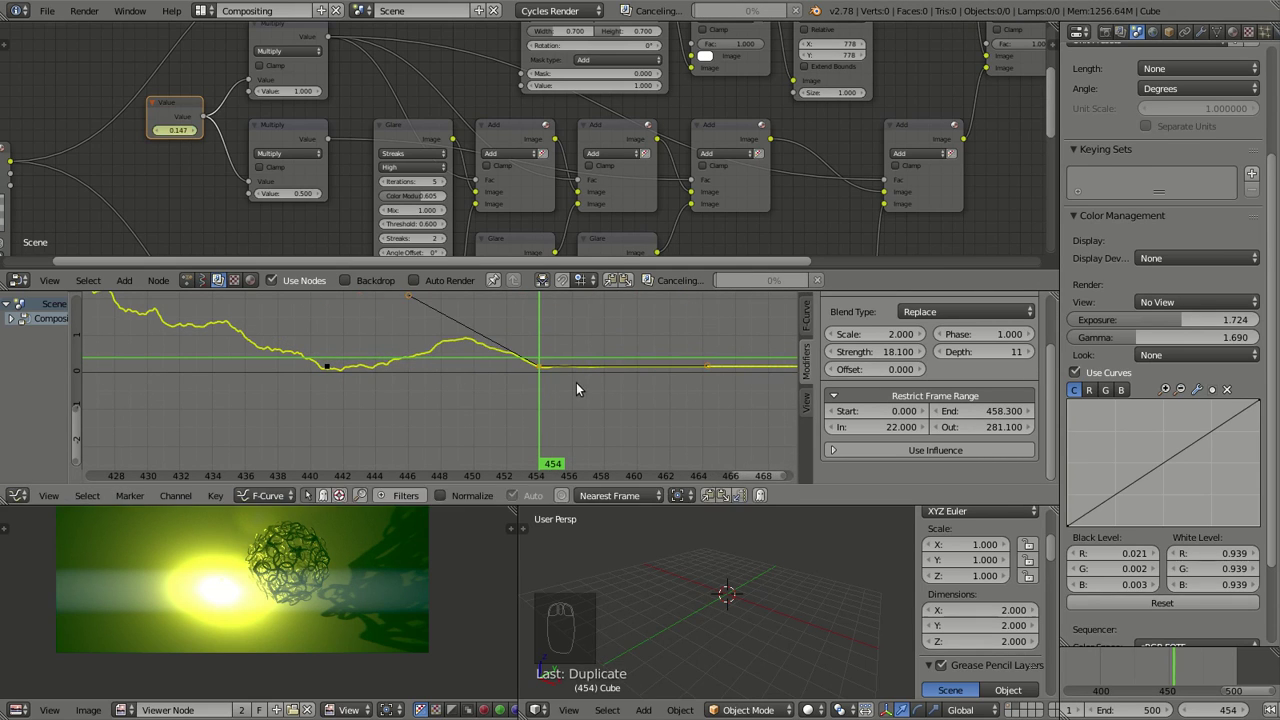
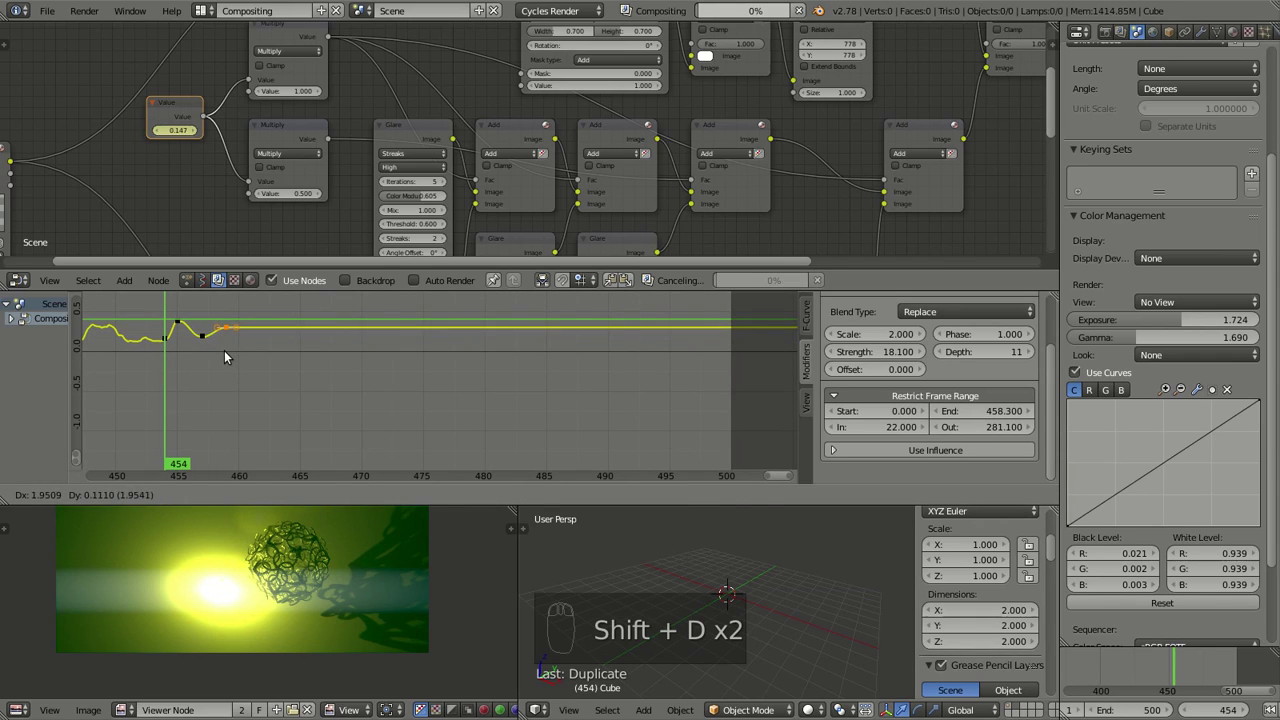
# - Key a run of small alternating wobbles on the glare curve from frame 455 past 480
pyautogui.press('shift+d')
pyautogui.press('shift+d')
pyautogui.press('shift+d')
pyautogui.press('shift+d')
pyautogui.press('shift+d')
pyautogui.press('shift+d')
pyautogui.press('shift+d')
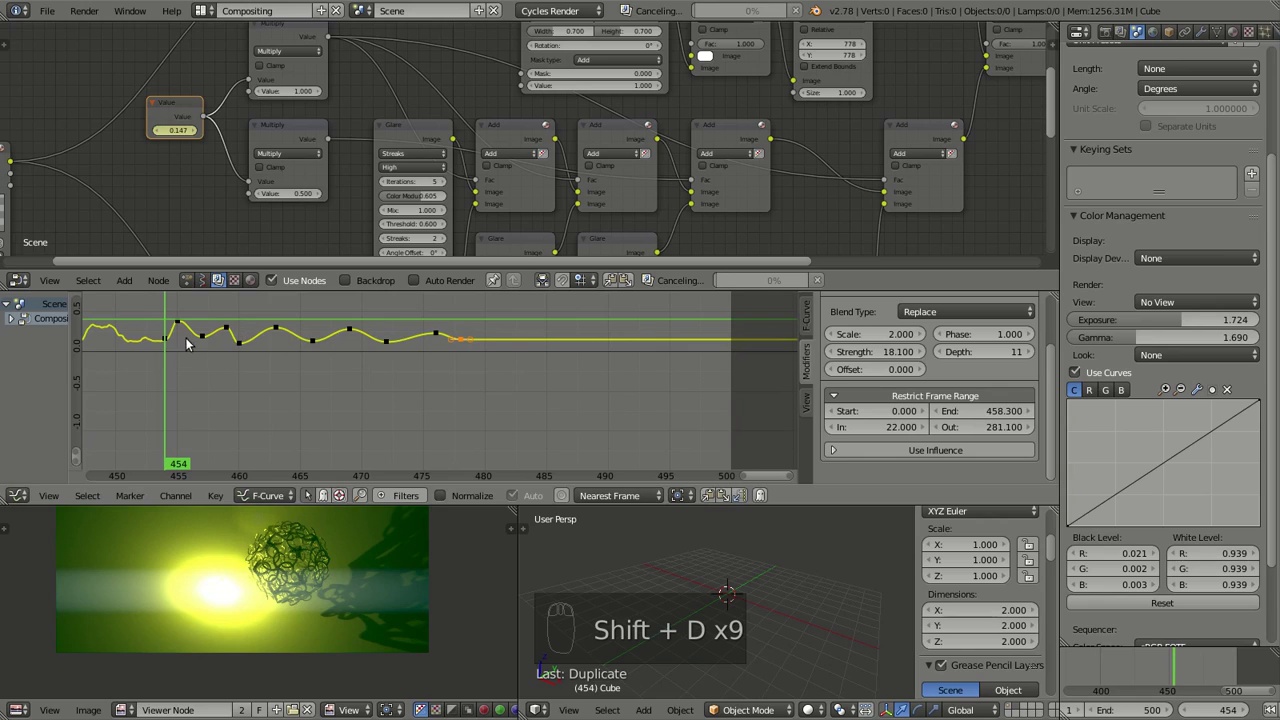
pyautogui.click(182, 326)
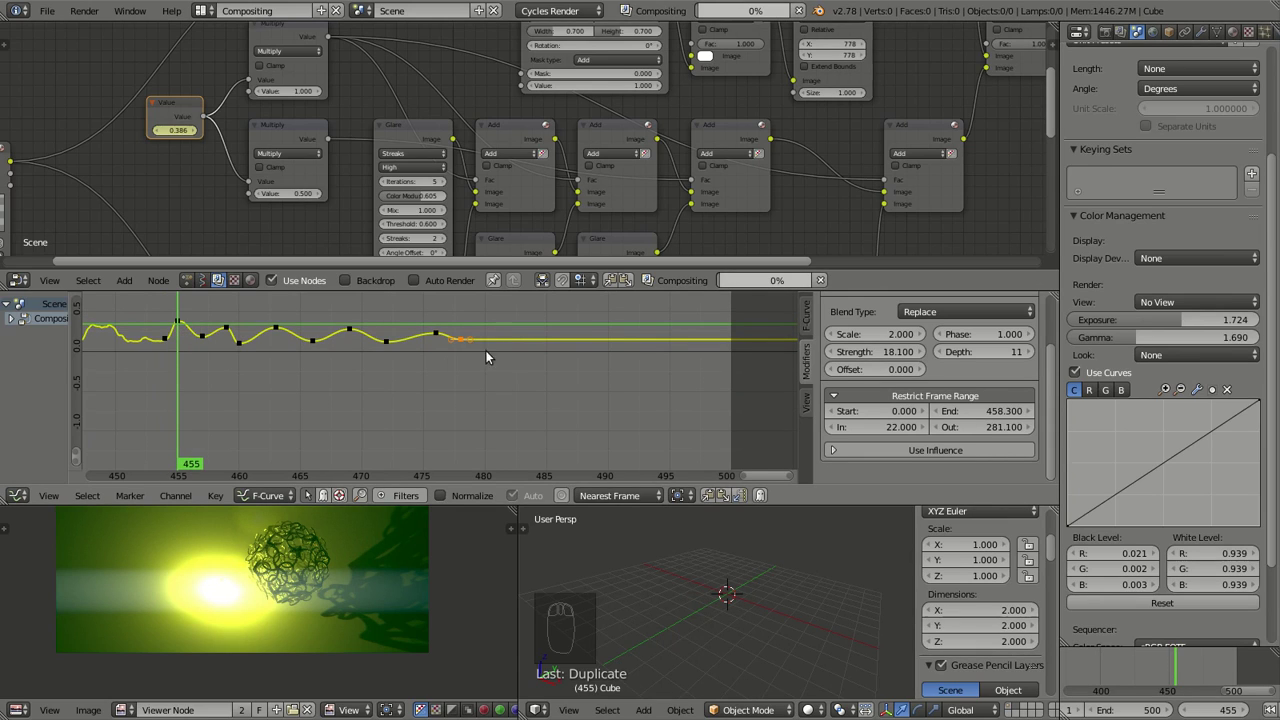
pyautogui.press('shift+d')
pyautogui.press('shift+d')
pyautogui.press('shift+d')
pyautogui.press('shift+d')
pyautogui.press('shift+d')
pyautogui.press('shift+d')
pyautogui.press('shift+d')
pyautogui.press('shift+d')
pyautogui.press('shift+d')
pyautogui.press('g')
pyautogui.press('shift+d')
pyautogui.press('shift+d')
pyautogui.press('shift+d')
pyautogui.press('shift+d')
pyautogui.press('shift+d')
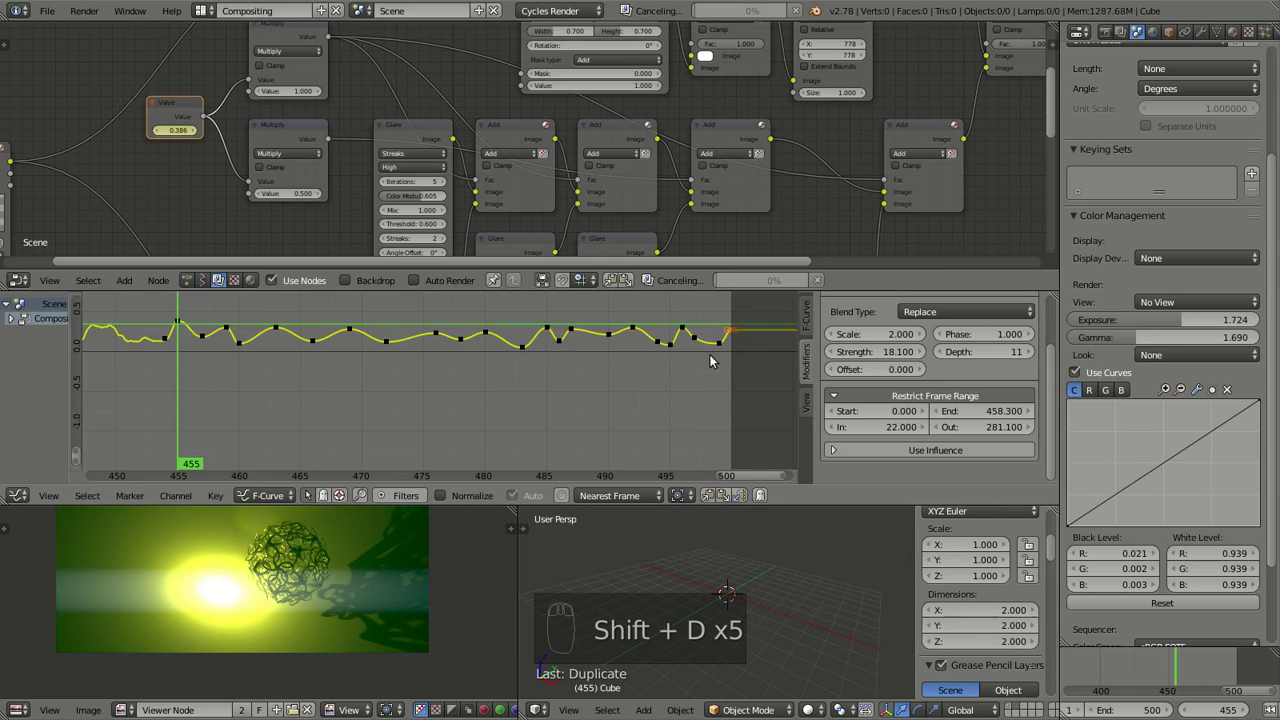
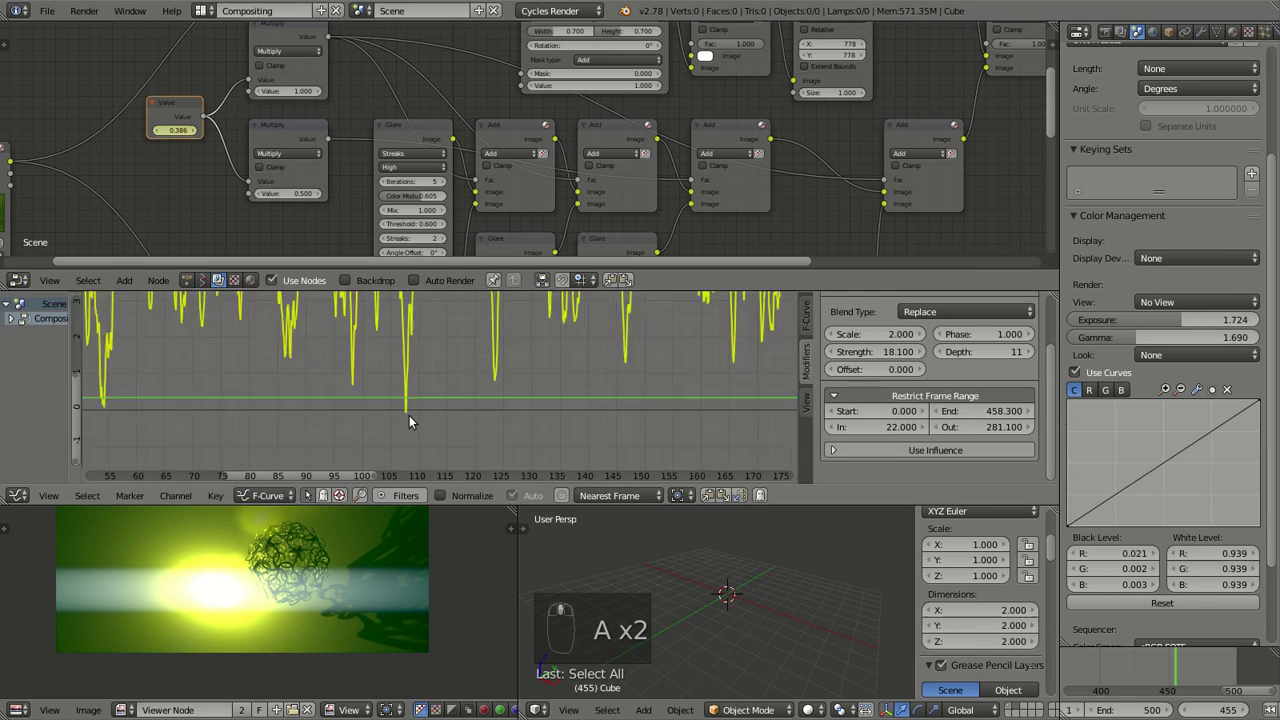
# - Reposition the key near frame 52 and add keys along frames 135–195 on the glare curve
pyautogui.moveTo(366, 440); pyautogui.dragTo(428, 314)
pyautogui.rightClick(428, 314)
pyautogui.press('g')
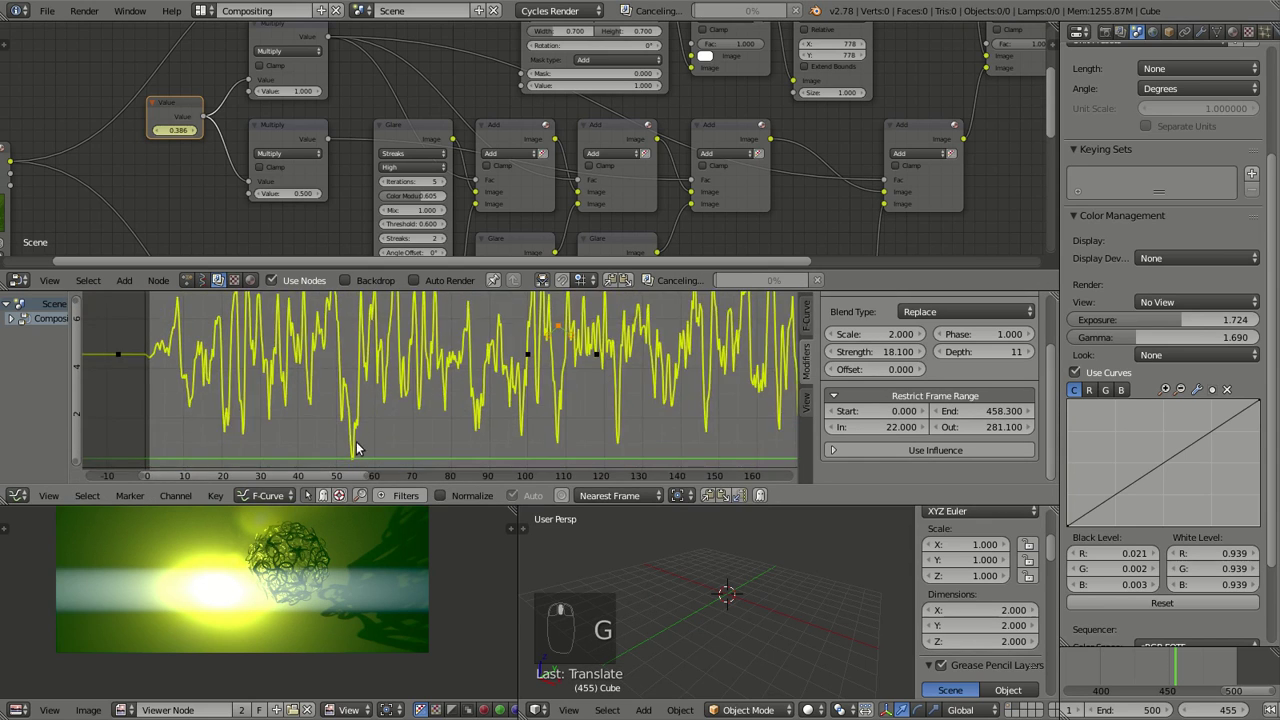
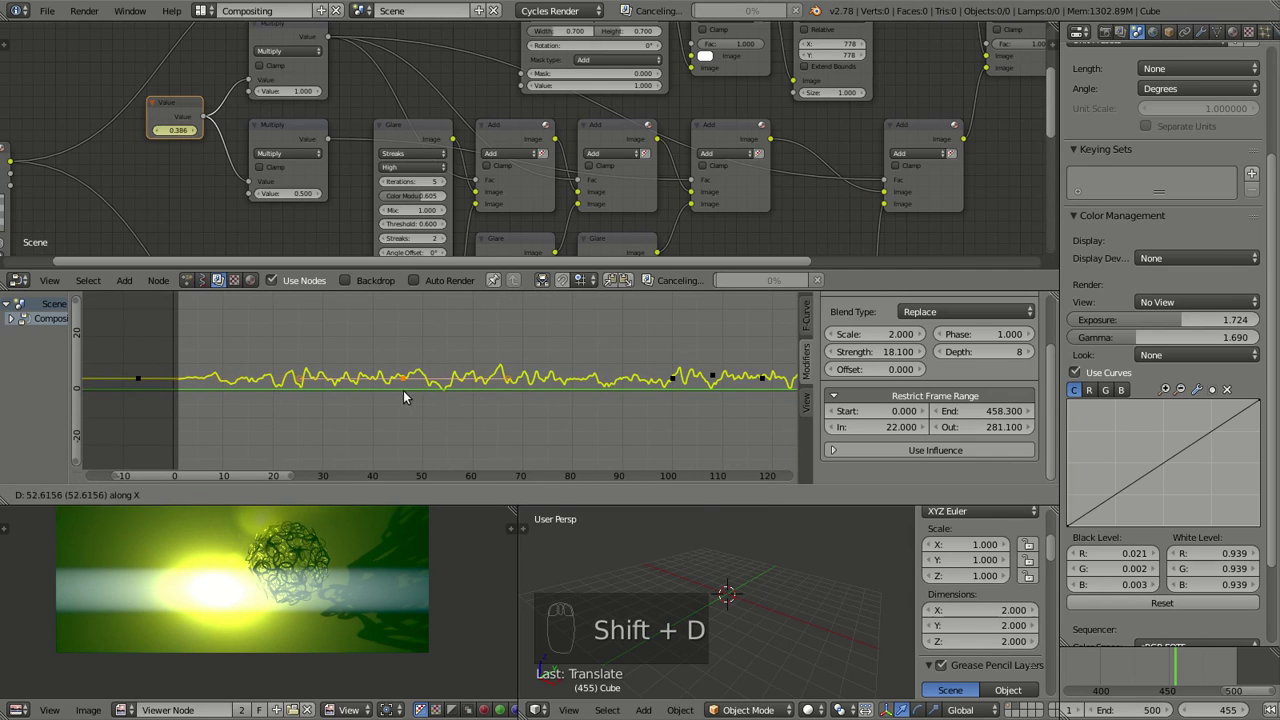
pyautogui.moveTo(456, 398); pyautogui.dragTo(429, 394)
pyautogui.press('g')
pyautogui.press('g')
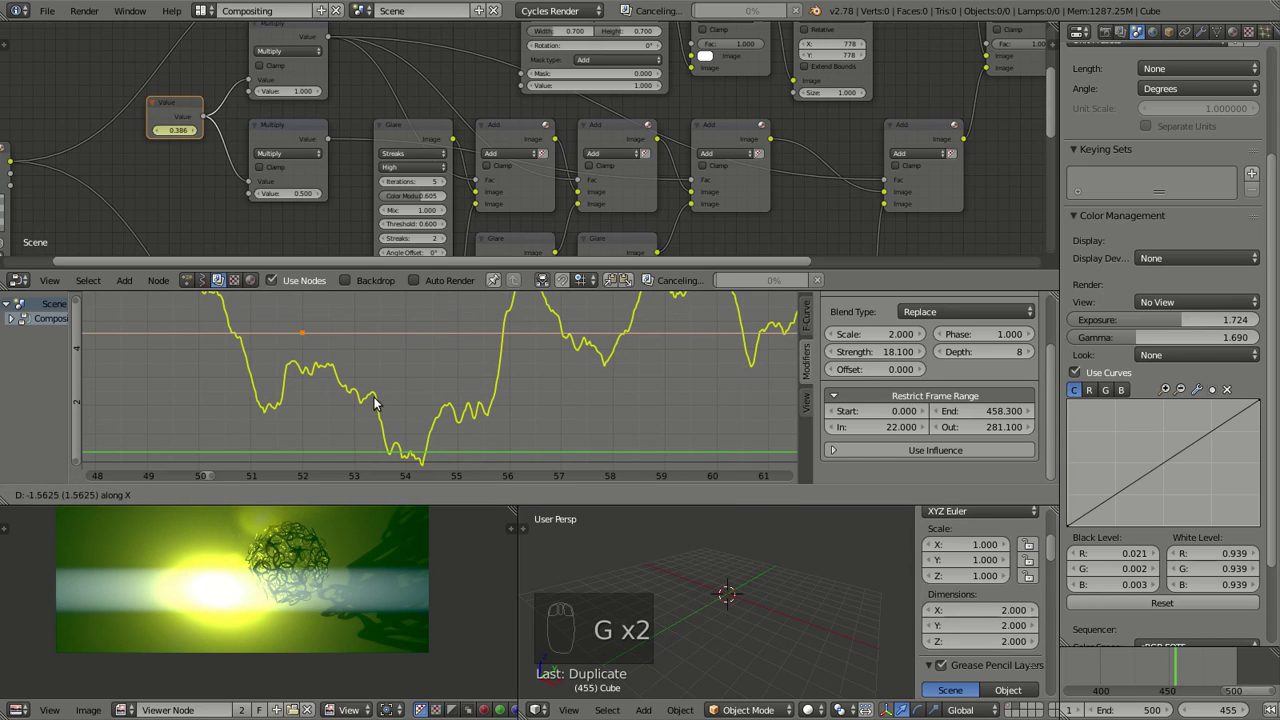
pyautogui.press('shift+d')
pyautogui.press('shift+d')
pyautogui.press('g')
# - Lower the noise modifier's Depth from 11 to 8 for a smoother flicker
pyautogui.middleClick(432, 369)
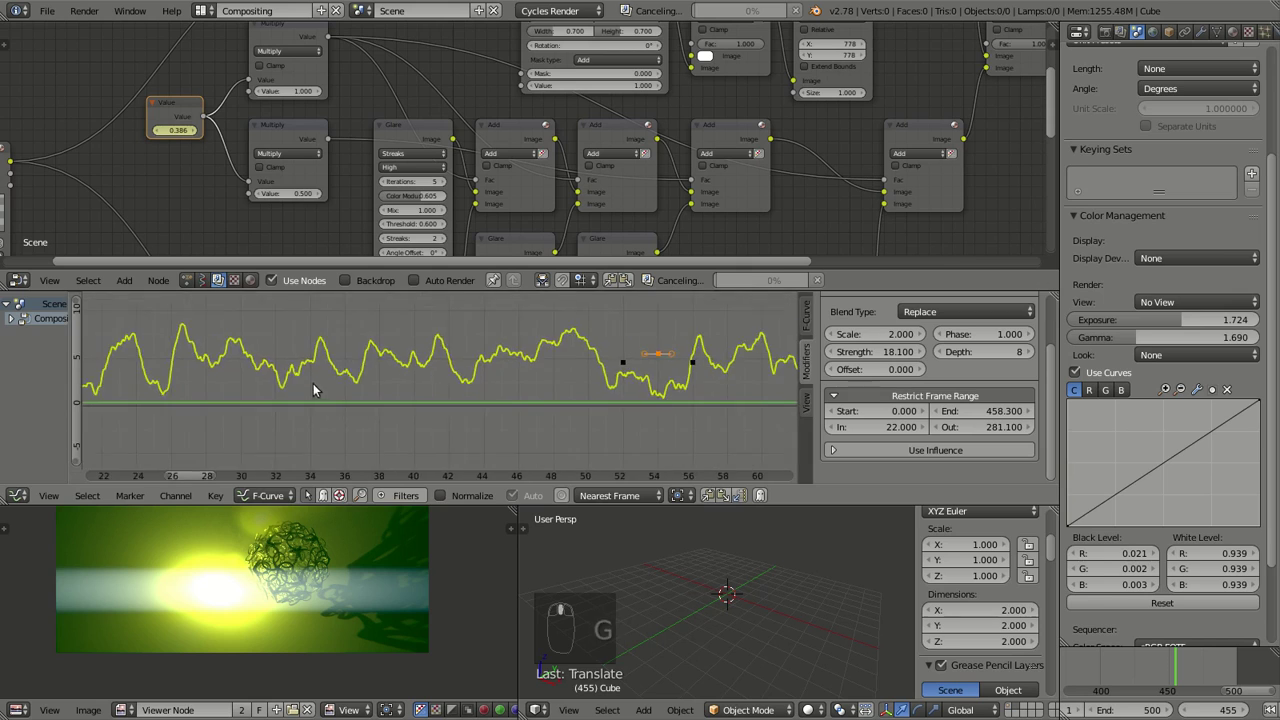
pyautogui.press('a')
pyautogui.middleClick(578, 397)
pyautogui.press('a')
pyautogui.moveTo(530, 400); pyautogui.dragTo(611, 400)
pyautogui.middleClick(611, 400)
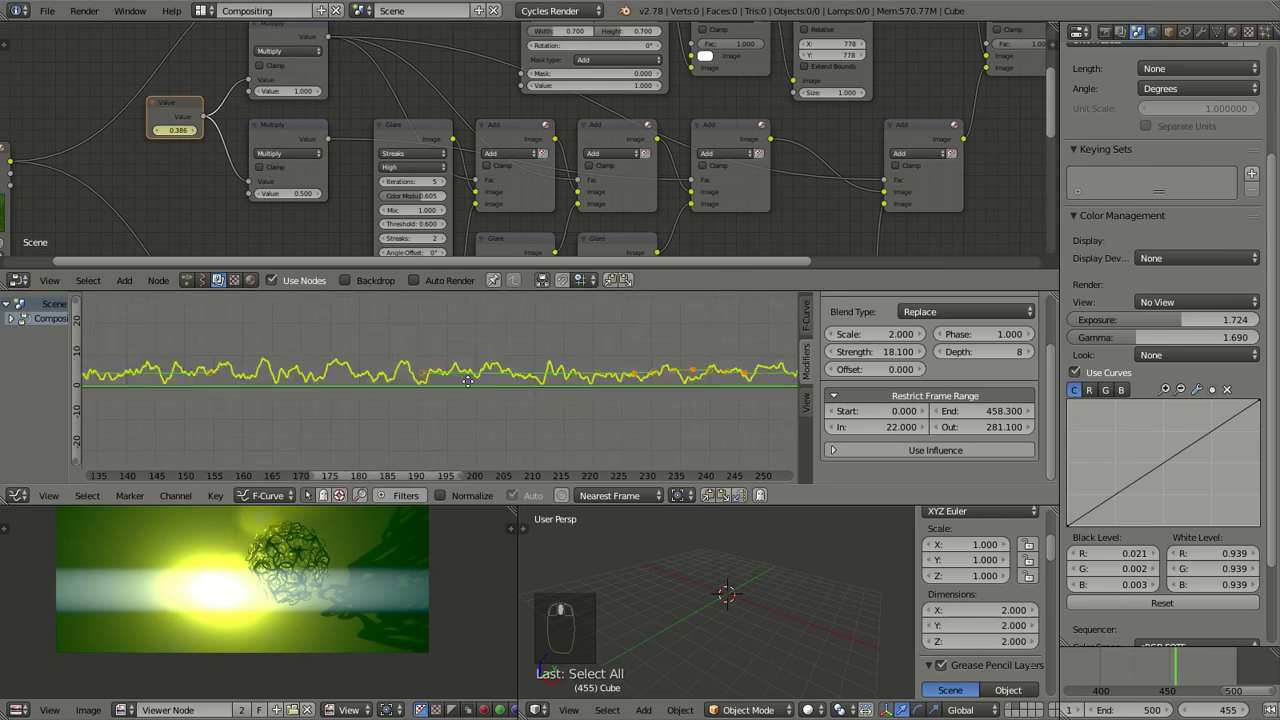
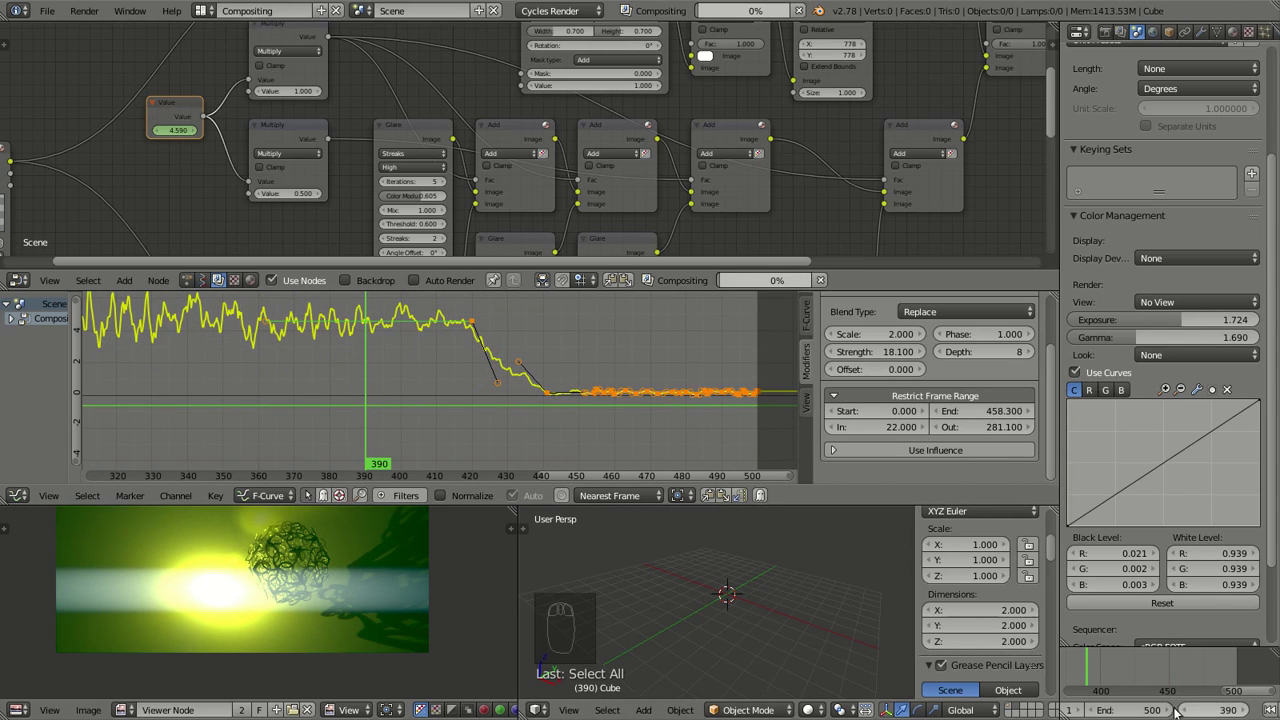
# - Set the render range to frames 390–500 with //comp3/ PNG output and start the animation render
pyautogui.moveTo(1144, 711); pyautogui.dragTo(1233, 93)
pyautogui.press('ctrl+c')
pyautogui.moveTo(1104, 39); pyautogui.dragTo(1108, 32)
pyautogui.click(1112, 34)
pyautogui.press('ctrl+v')
pyautogui.moveTo(1207, 307); pyautogui.dragTo(1160, 106)
pyautogui.press('a')
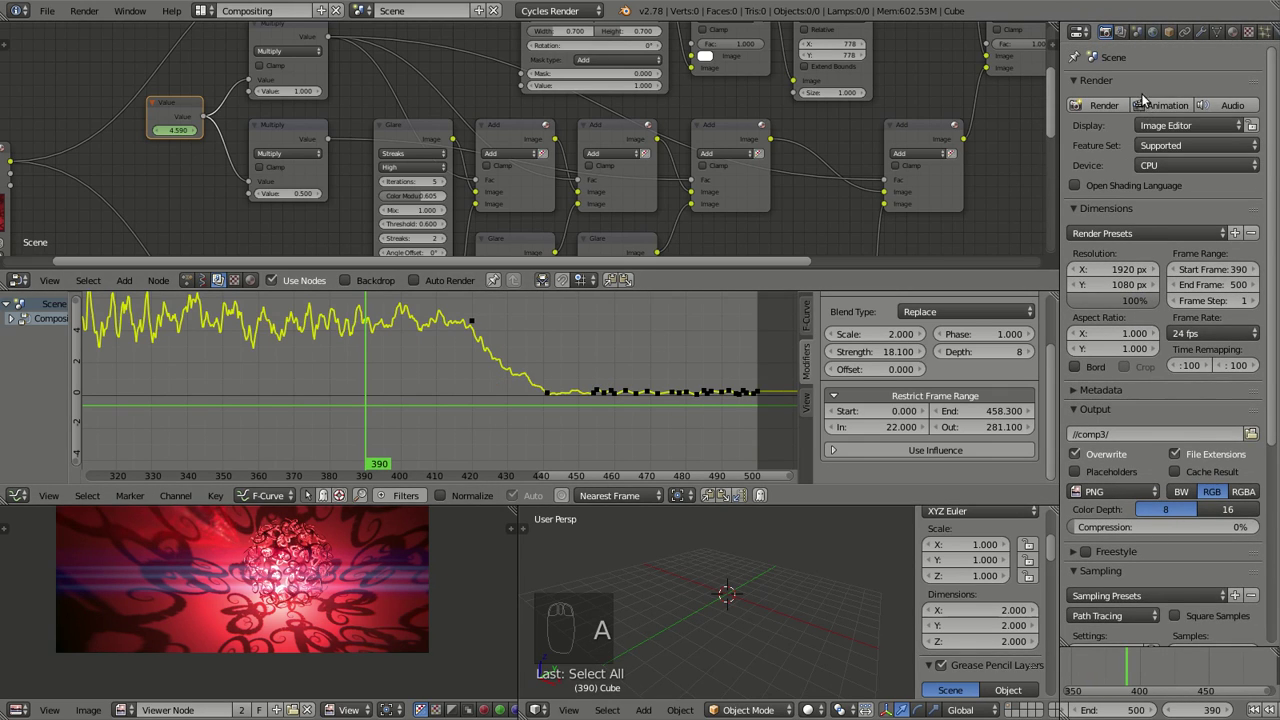
pyautogui.click(1153, 107)
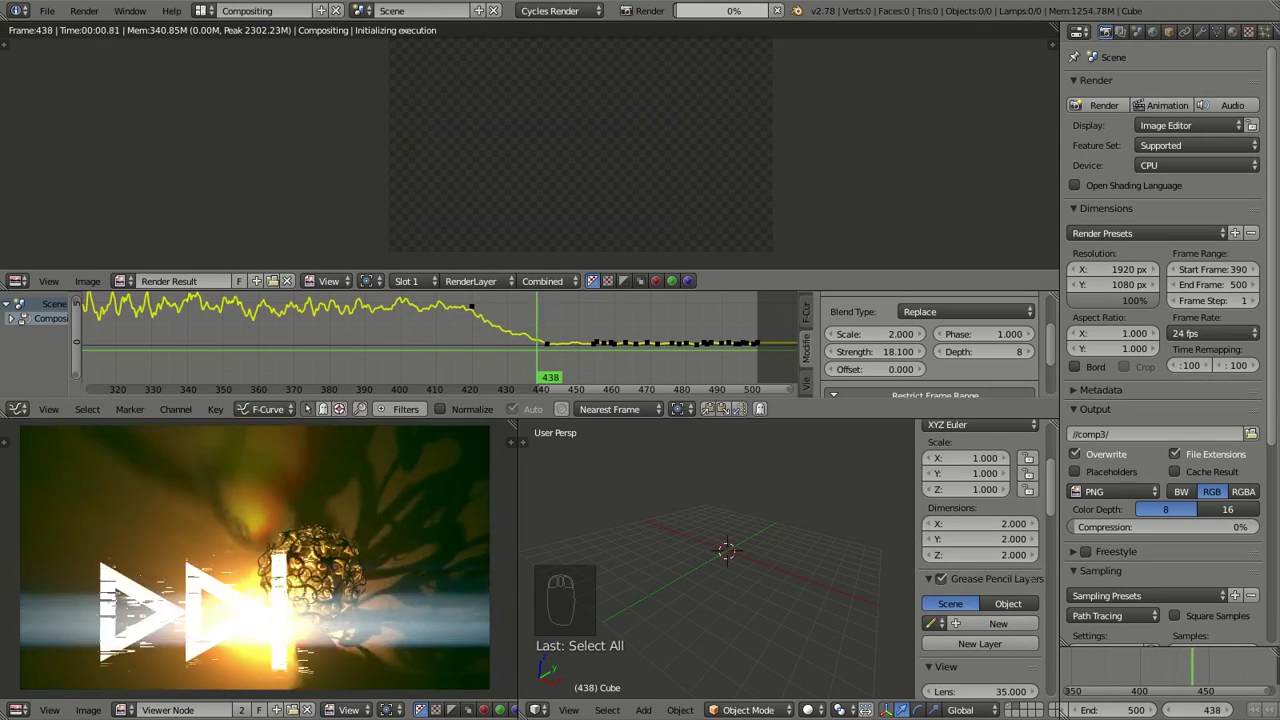